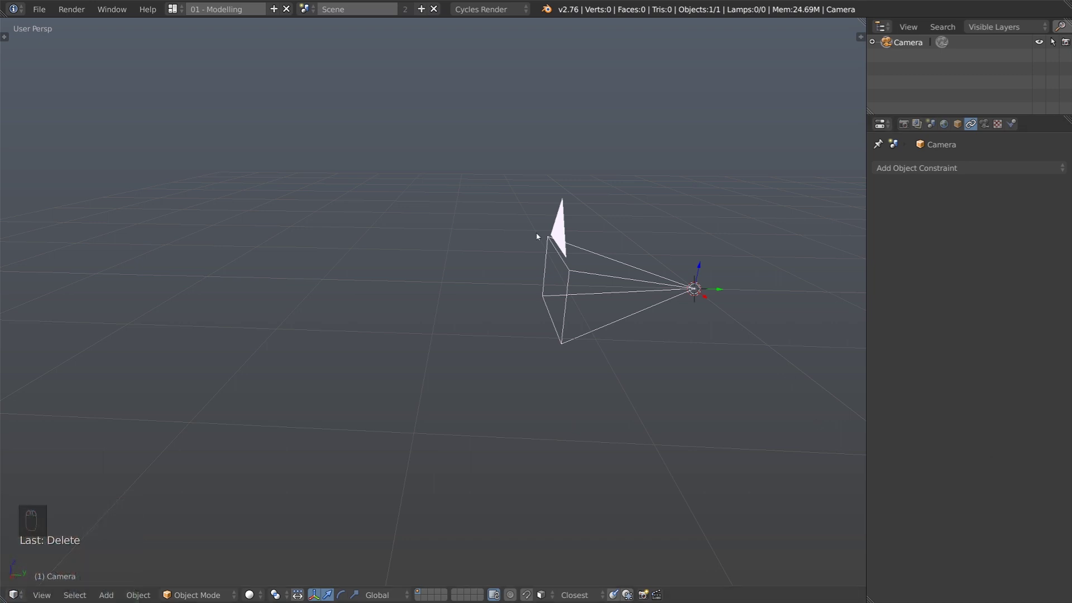
# Step: Add a Plain Axes empty, move it to the camera's left and rename it aim
pyautogui.middleClick(436, 361)
pyautogui.middleClick(421, 362)
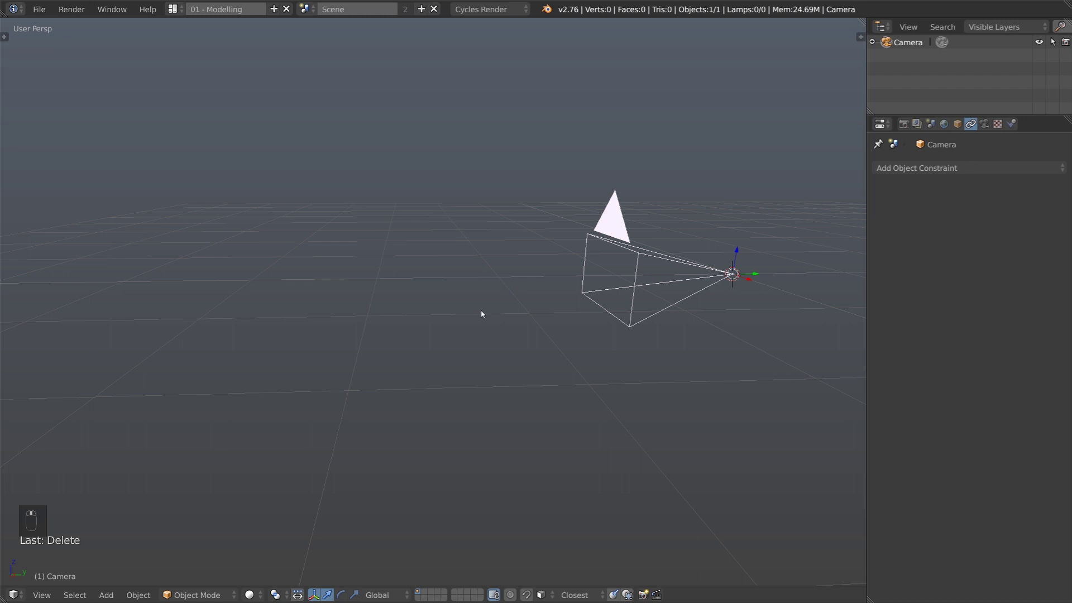
pyautogui.press('shift+a')
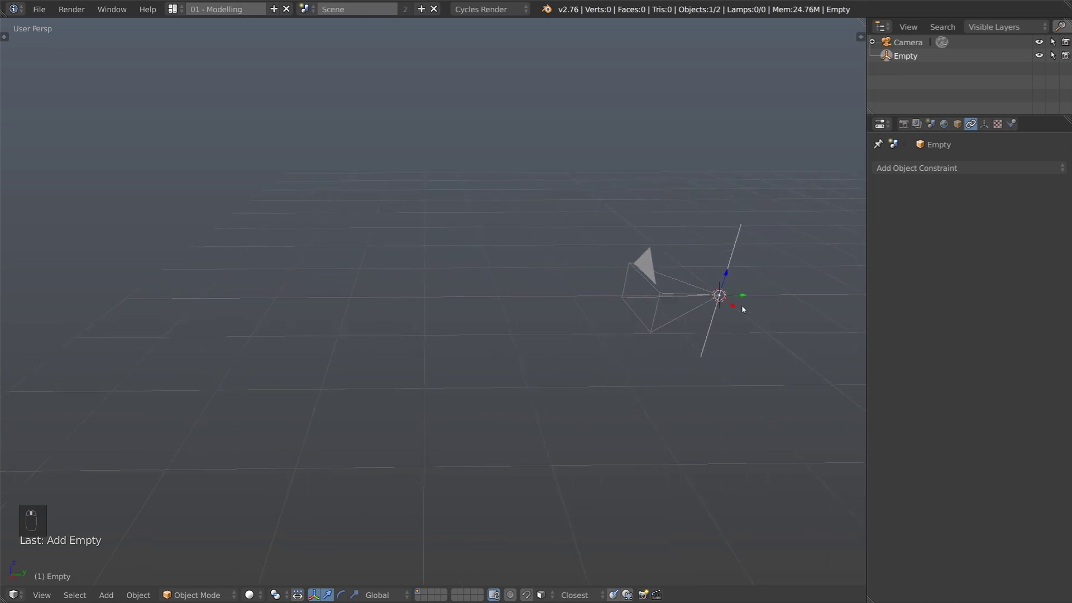
pyautogui.moveTo(746, 304); pyautogui.dragTo(883, 117)
pyautogui.middleClick(787, 165)
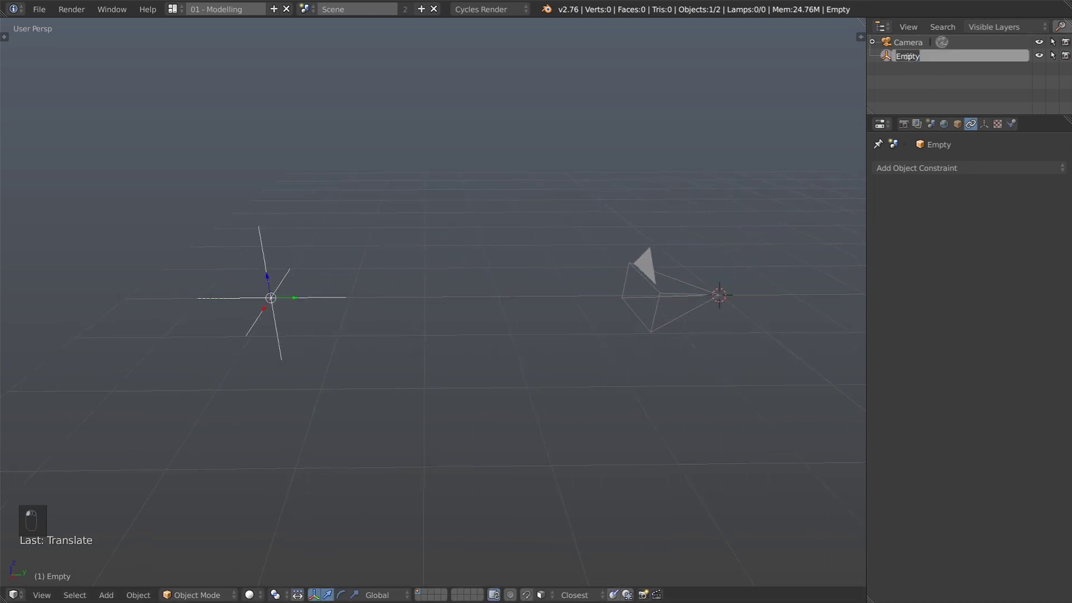
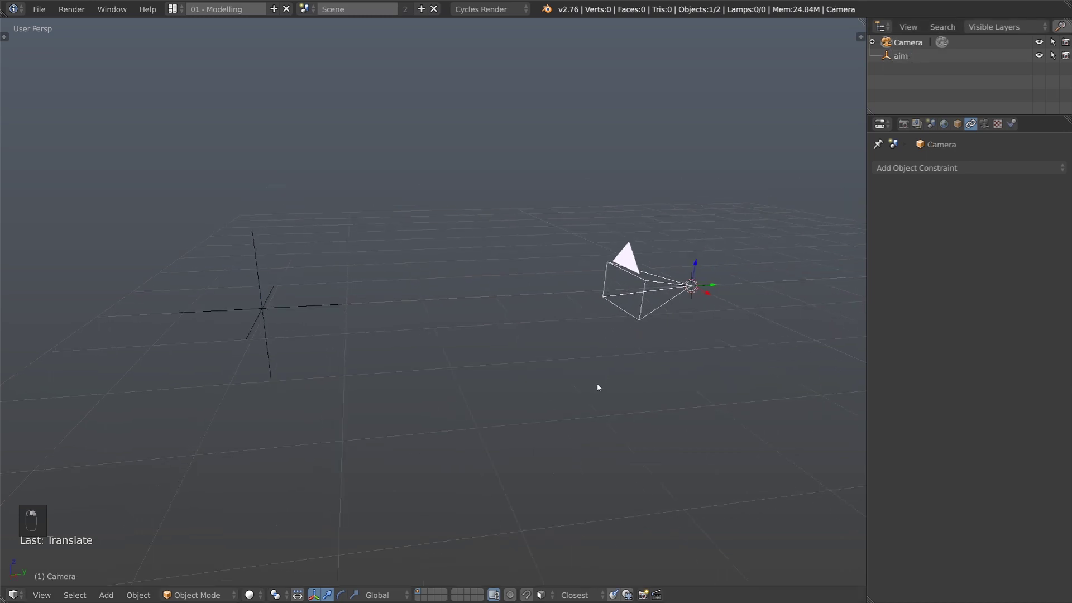
pyautogui.moveTo(600, 385); pyautogui.dragTo(594, 313)
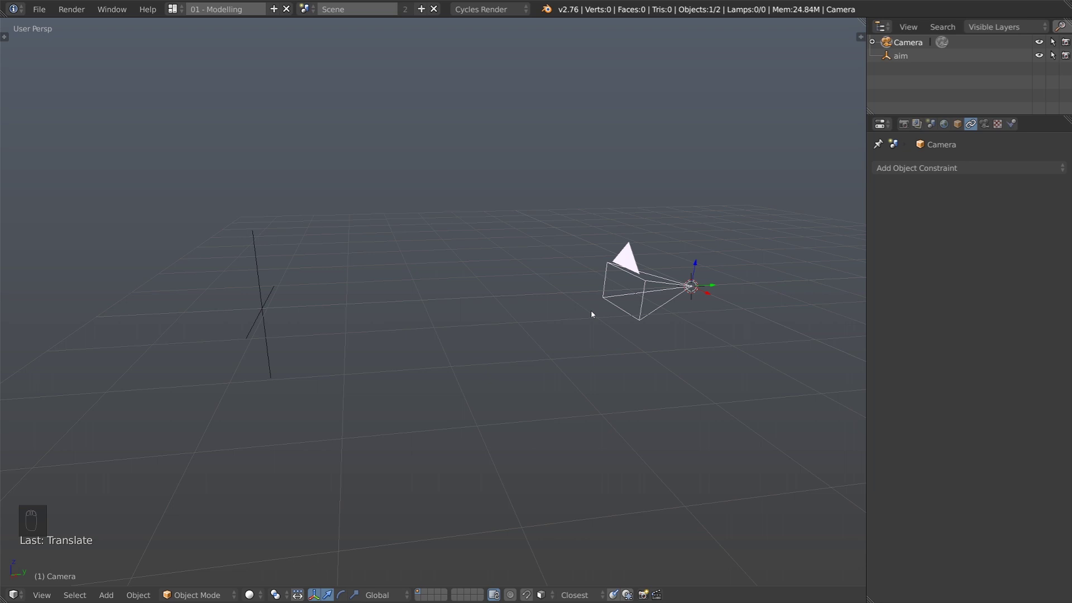
# Step: Give the camera a Track To constraint targeting aim, To -Z with Up Y, and test it
pyautogui.moveTo(976, 125); pyautogui.dragTo(911, 289)
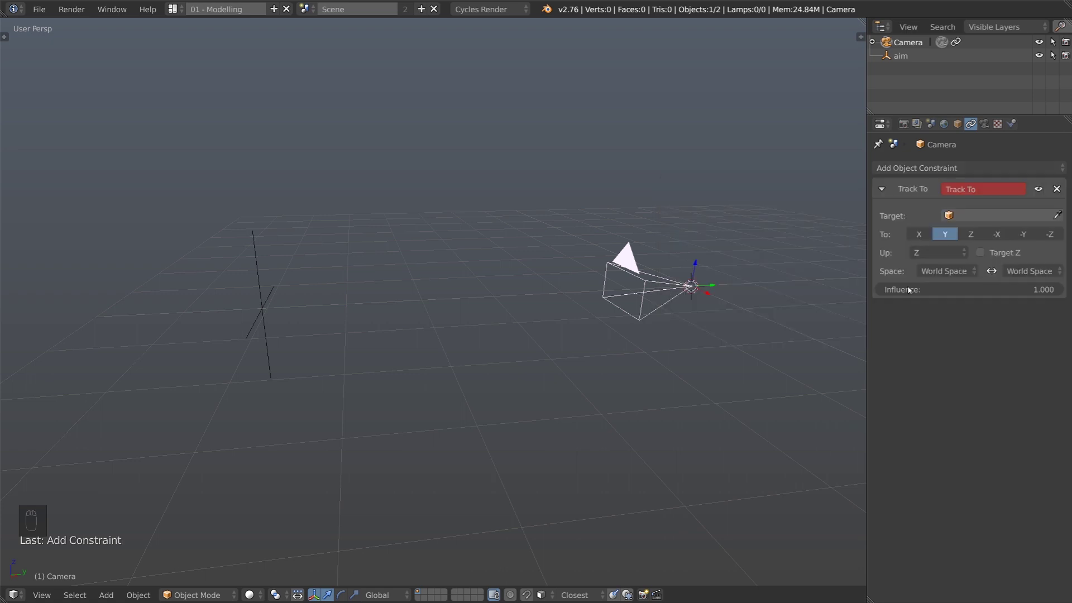
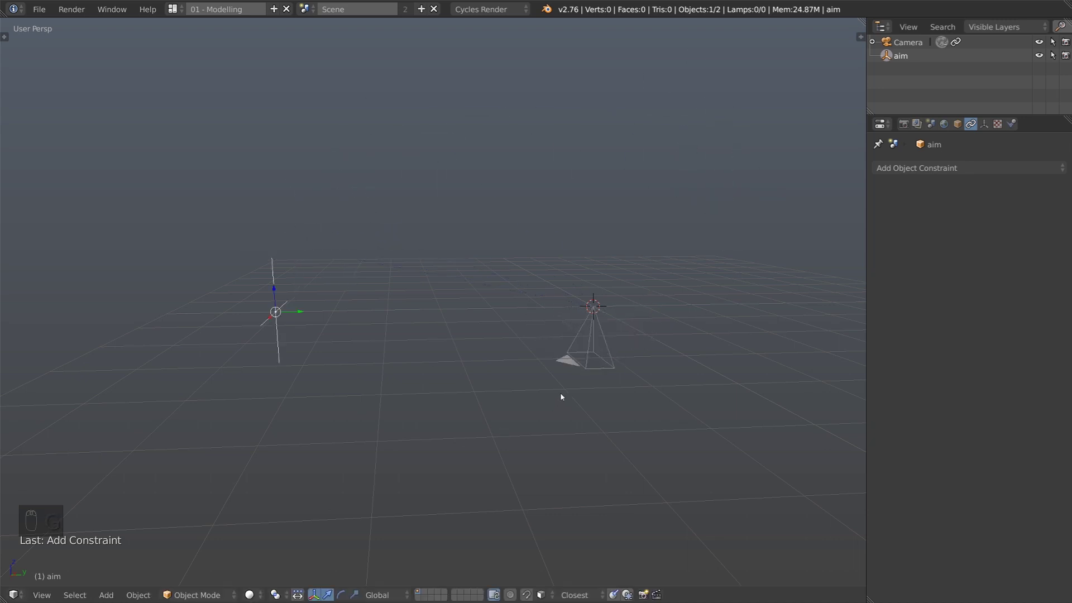
pyautogui.moveTo(591, 358); pyautogui.dragTo(696, 388)
pyautogui.moveTo(643, 365); pyautogui.dragTo(575, 346)
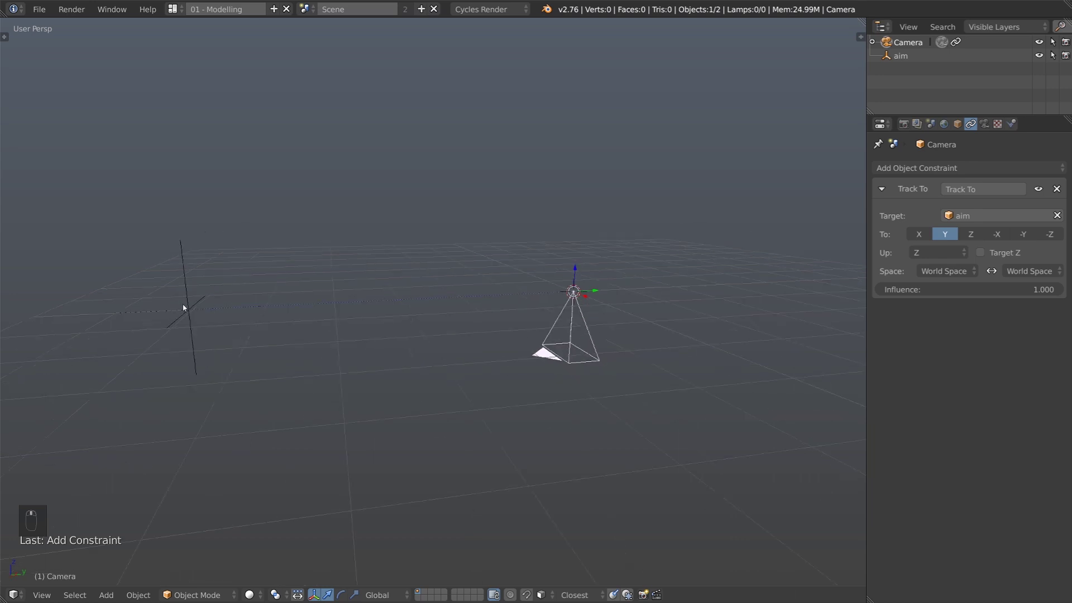
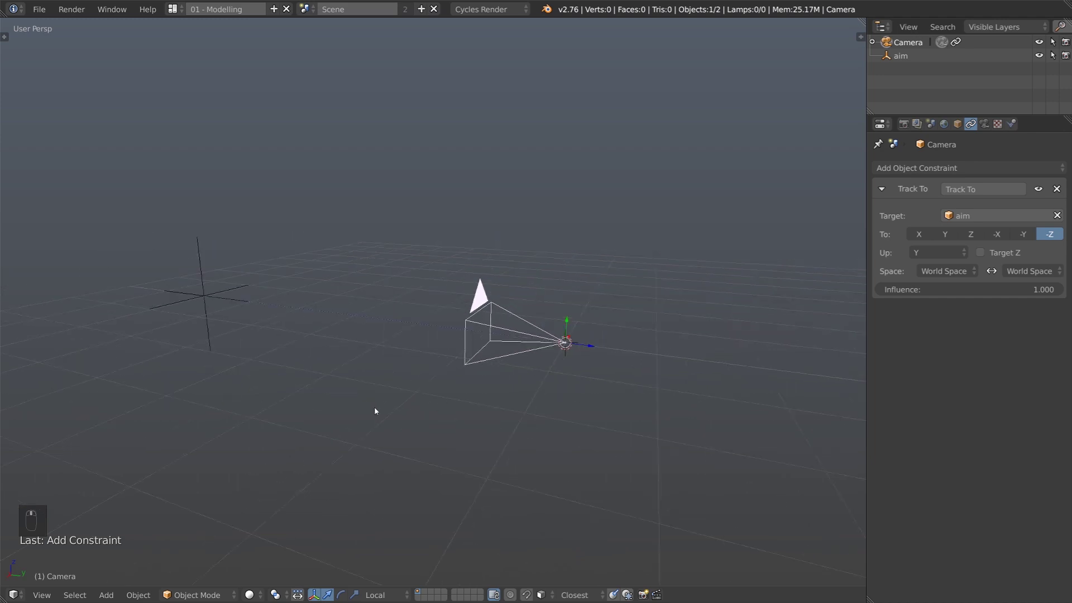
pyautogui.moveTo(89, 294); pyautogui.dragTo(105, 310)
pyautogui.press('g')
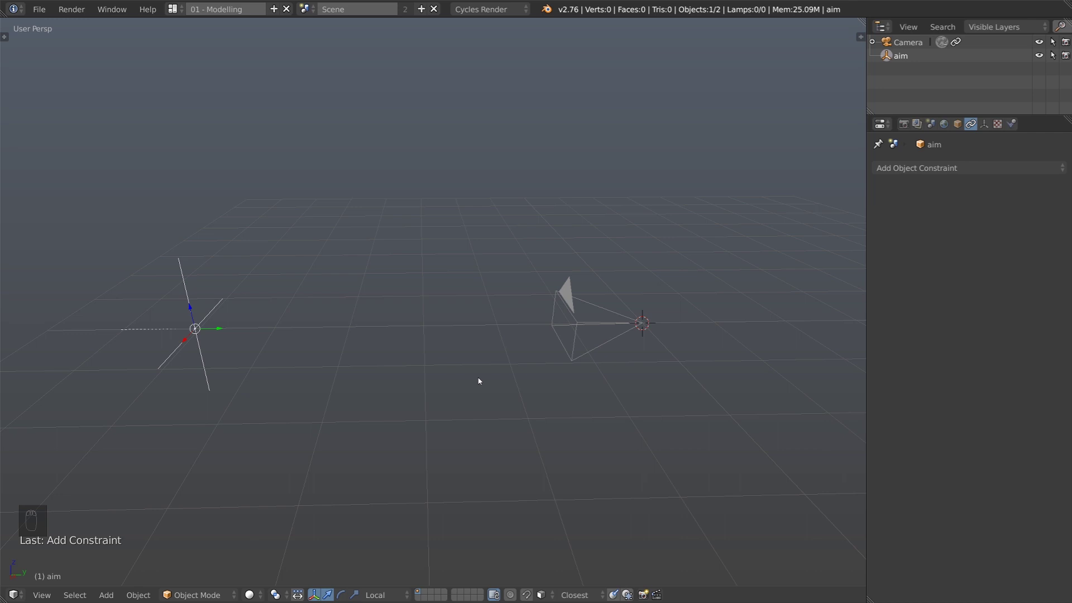
# Step: Add a circle empty, rotate it upright and scale it to 0.218
pyautogui.press('shift+a')
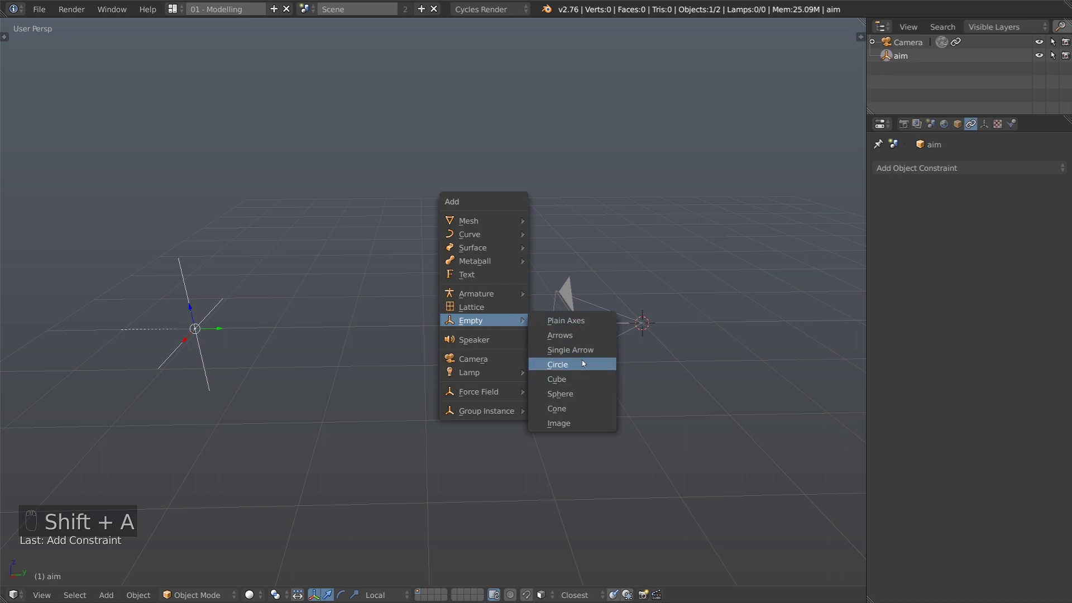
pyautogui.moveTo(653, 325); pyautogui.dragTo(423, 325)
pyautogui.press('s')
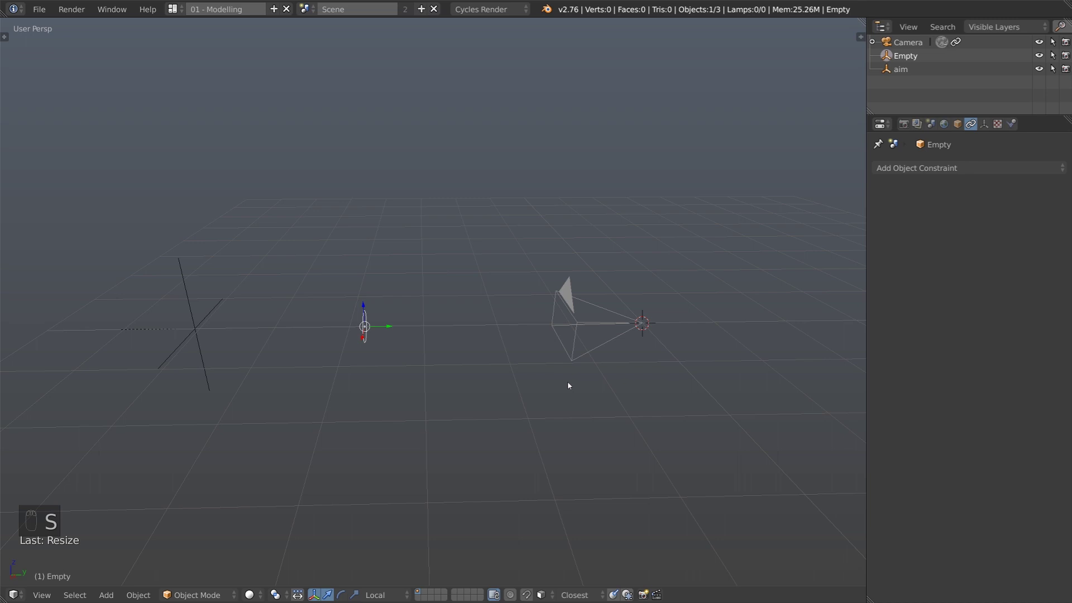
pyautogui.moveTo(469, 337); pyautogui.dragTo(381, 354)
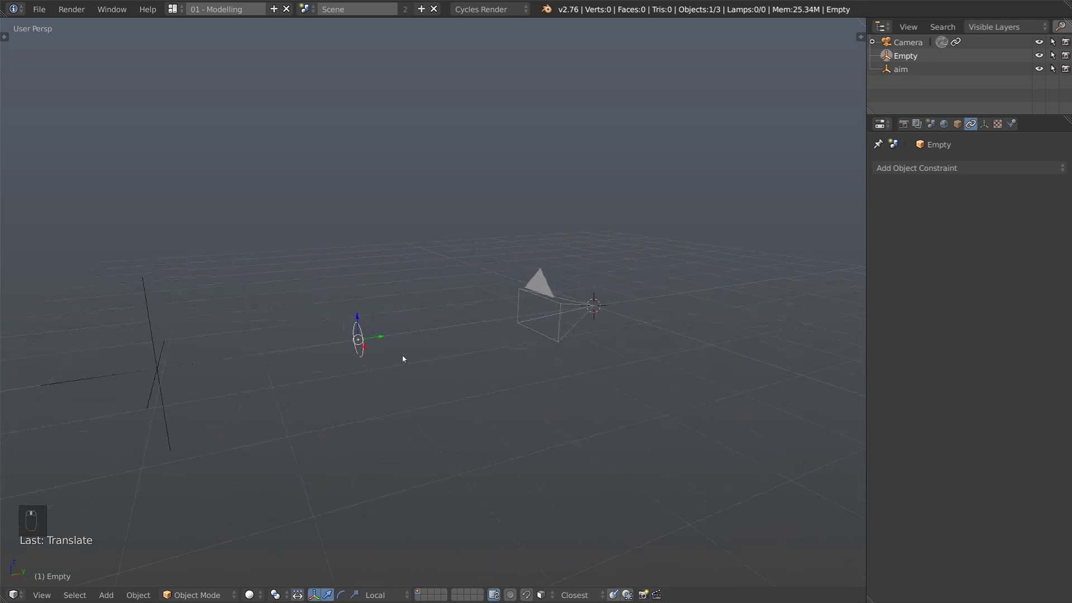
pyautogui.moveTo(162, 360); pyautogui.dragTo(337, 360)
pyautogui.press('g')
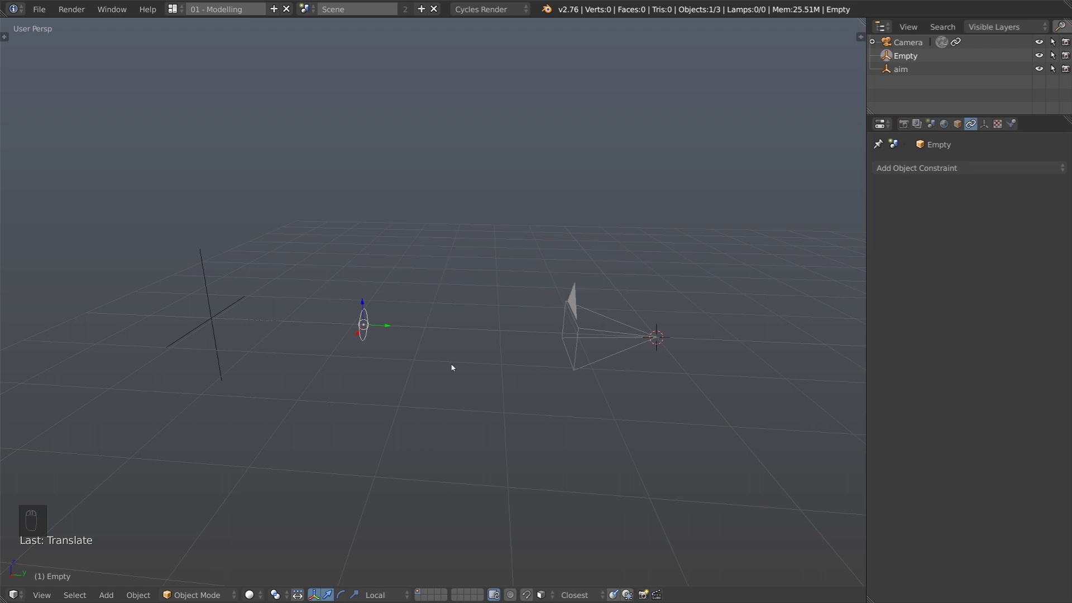
pyautogui.moveTo(372, 318); pyautogui.dragTo(495, 363)
pyautogui.press('ctrl+z')
pyautogui.press('ctrl+z')
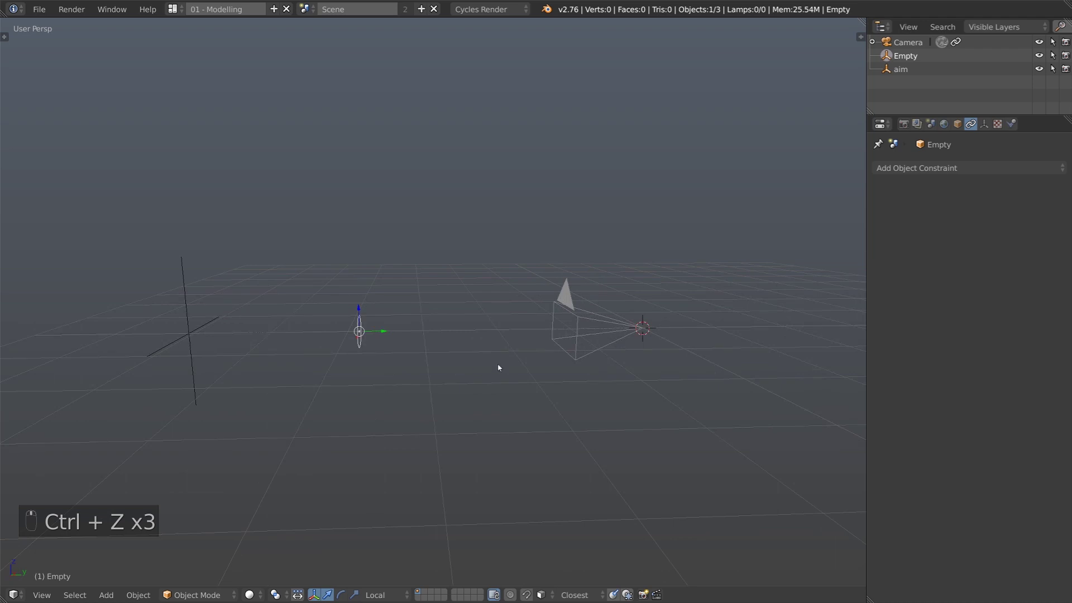
# Step: Lock the circle's X/Z location, rotation and scale, then slide it along Y between camera and aim
pyautogui.press('n')
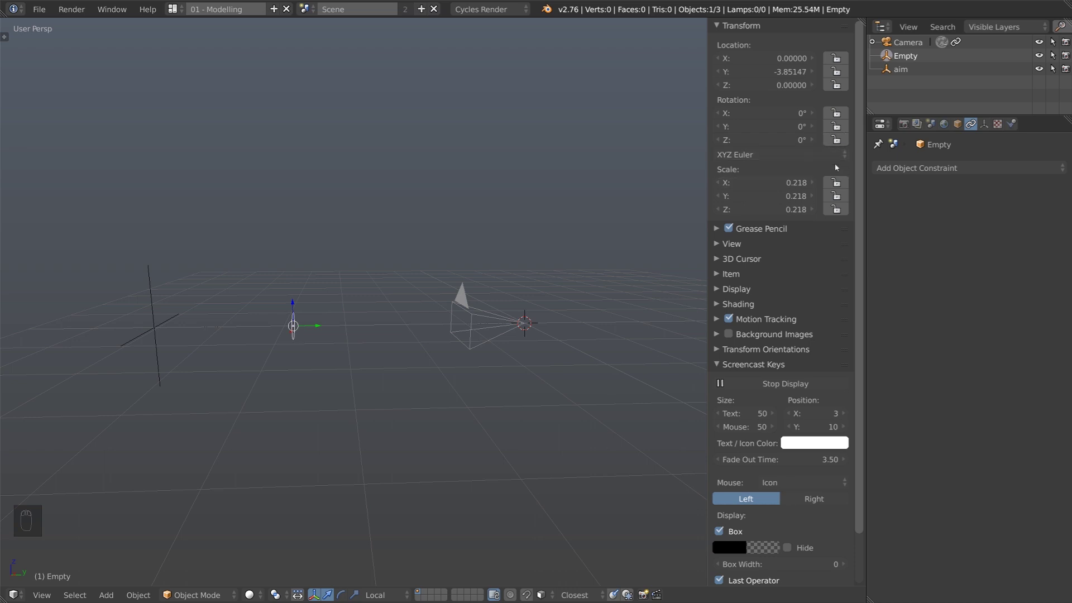
pyautogui.moveTo(836, 183); pyautogui.dragTo(339, 337)
pyautogui.moveTo(339, 337); pyautogui.dragTo(430, 375)
pyautogui.press('g')
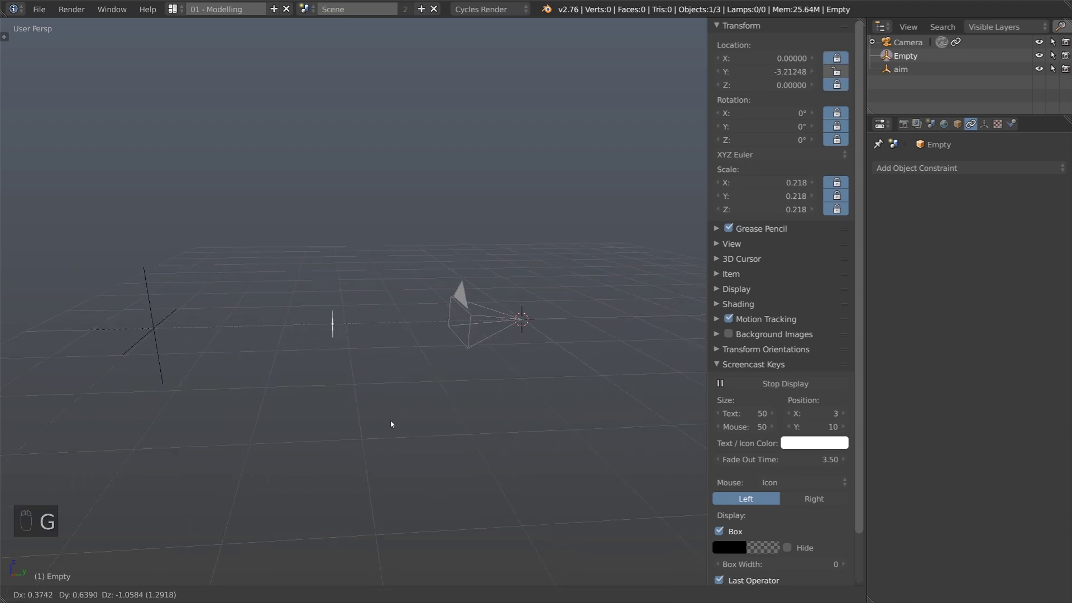
pyautogui.moveTo(399, 378); pyautogui.dragTo(156, 310)
pyautogui.press('g')
pyautogui.moveTo(156, 310); pyautogui.dragTo(371, 330)
pyautogui.click(372, 329)
pyautogui.press('ctrl+z')
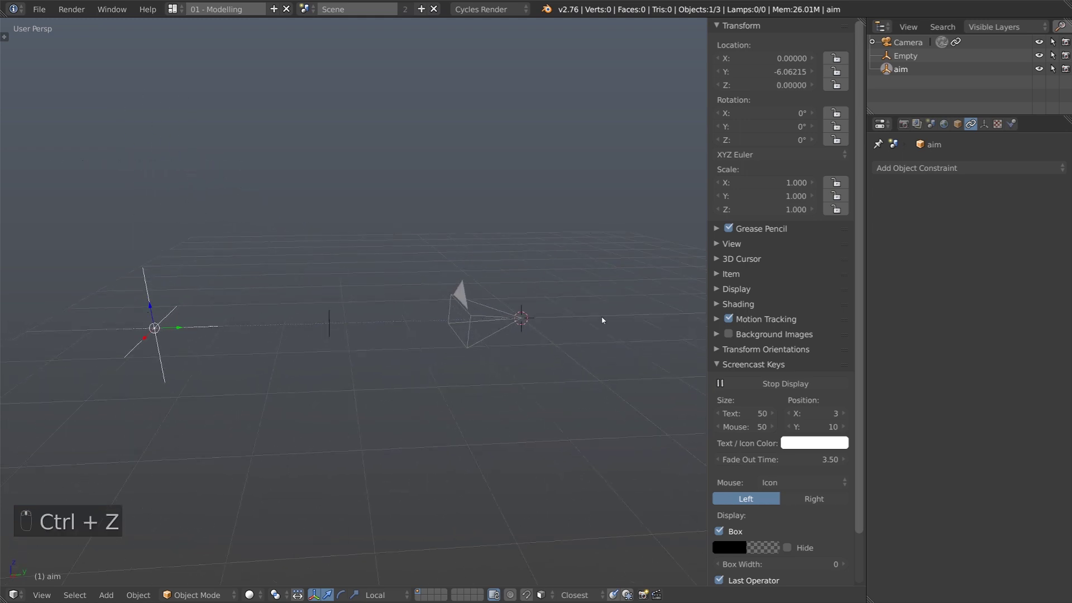
pyautogui.press('n')
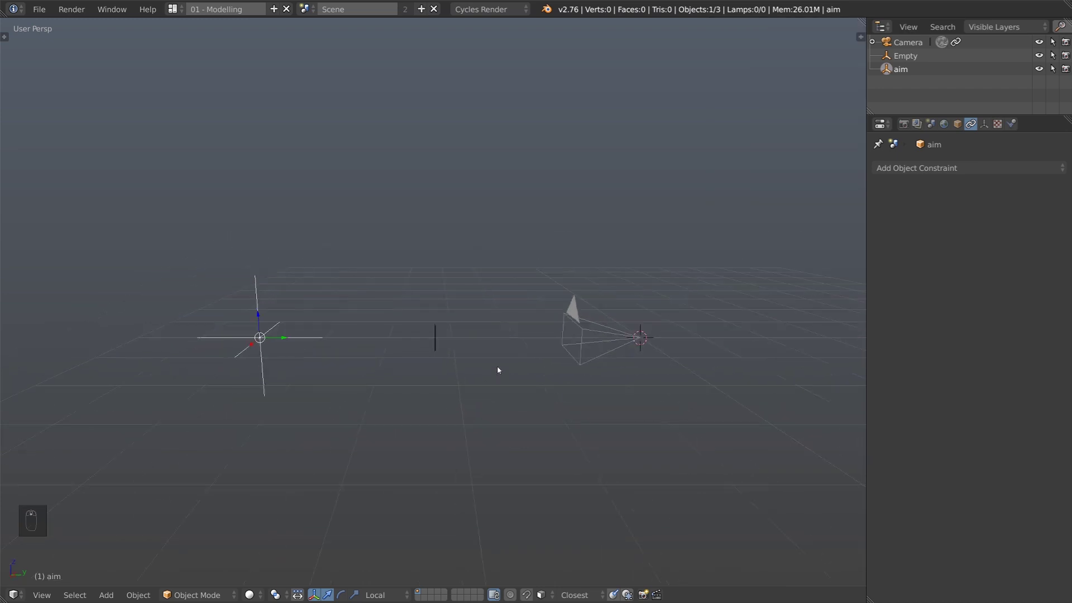
# Step: Add an armature and stretch its single bone from the aim empty to the camera using snapping
pyautogui.press('shift+a')
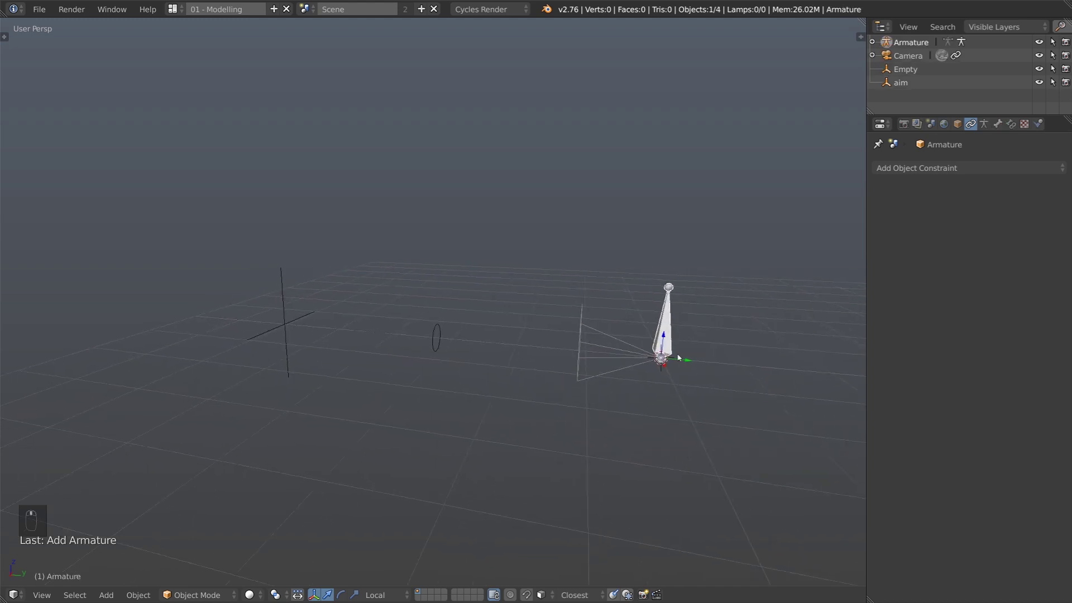
pyautogui.press('Tab')
pyautogui.moveTo(243, 375); pyautogui.dragTo(381, 357)
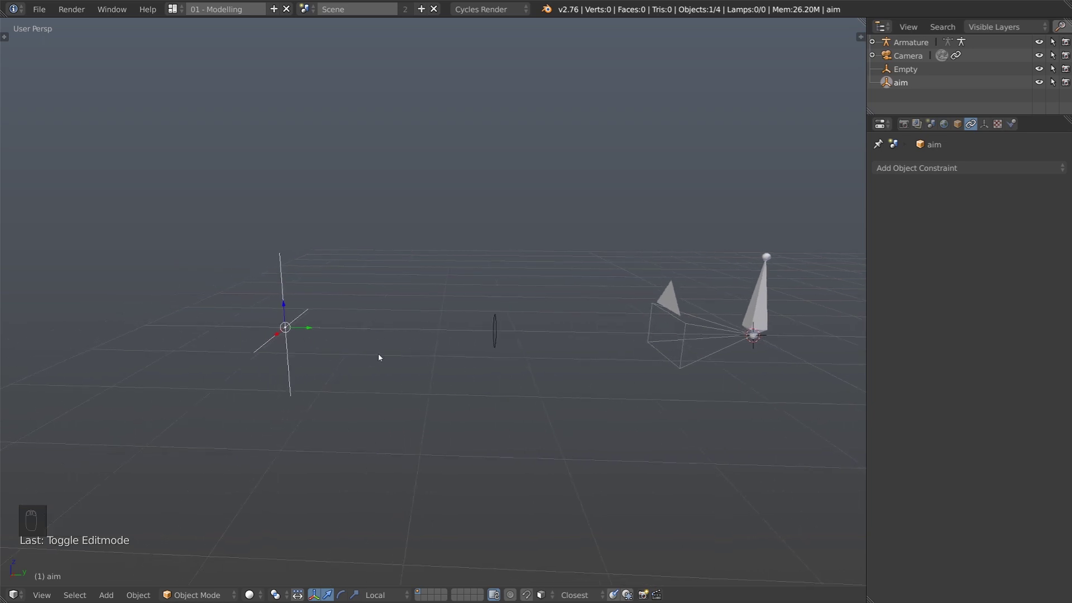
pyautogui.press('shift+s')
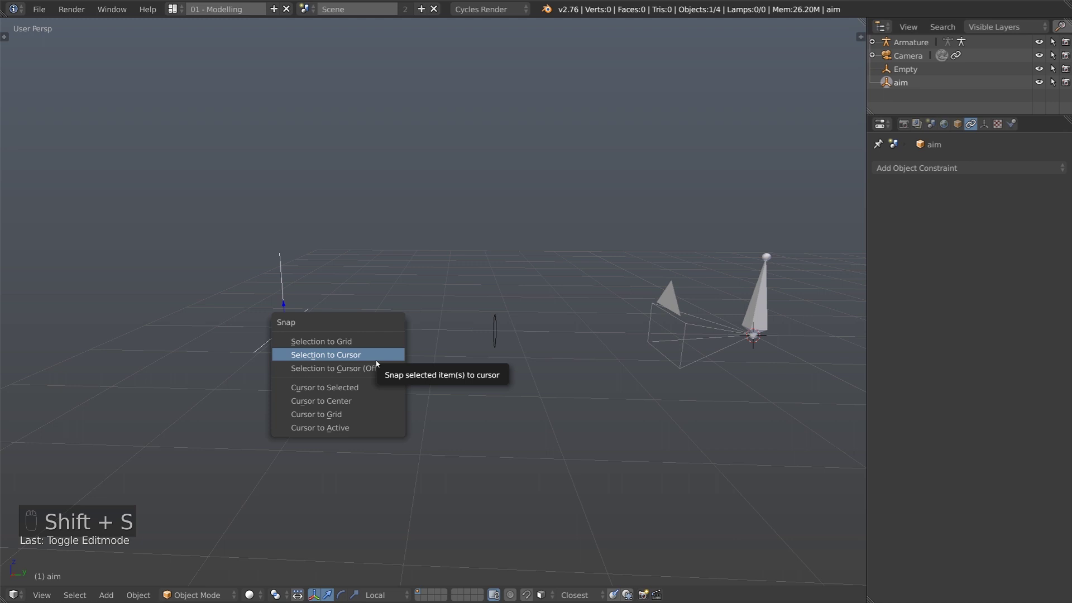
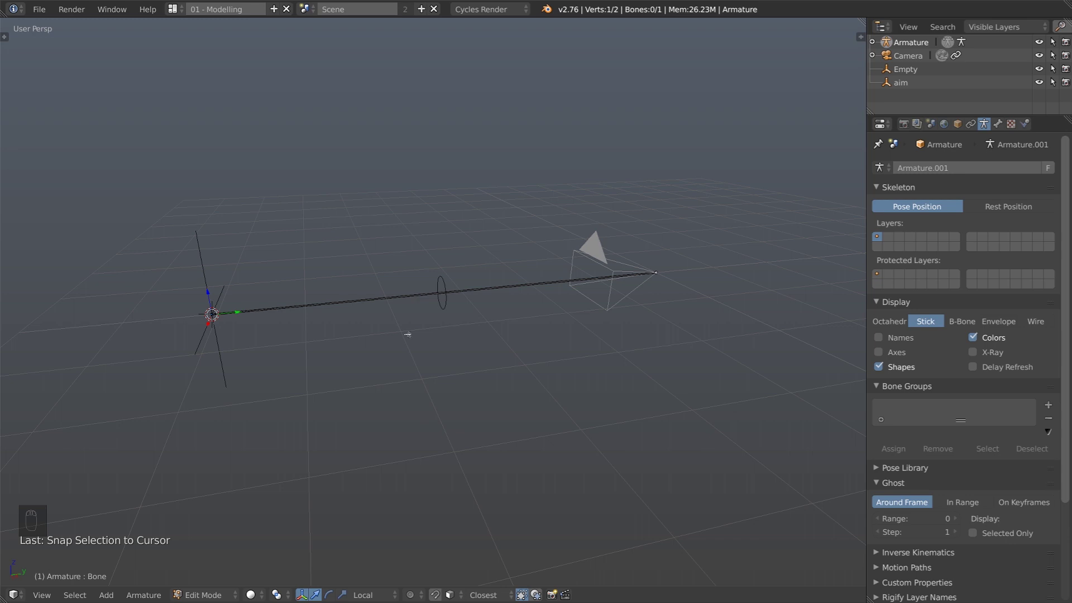
pyautogui.press('Tab')
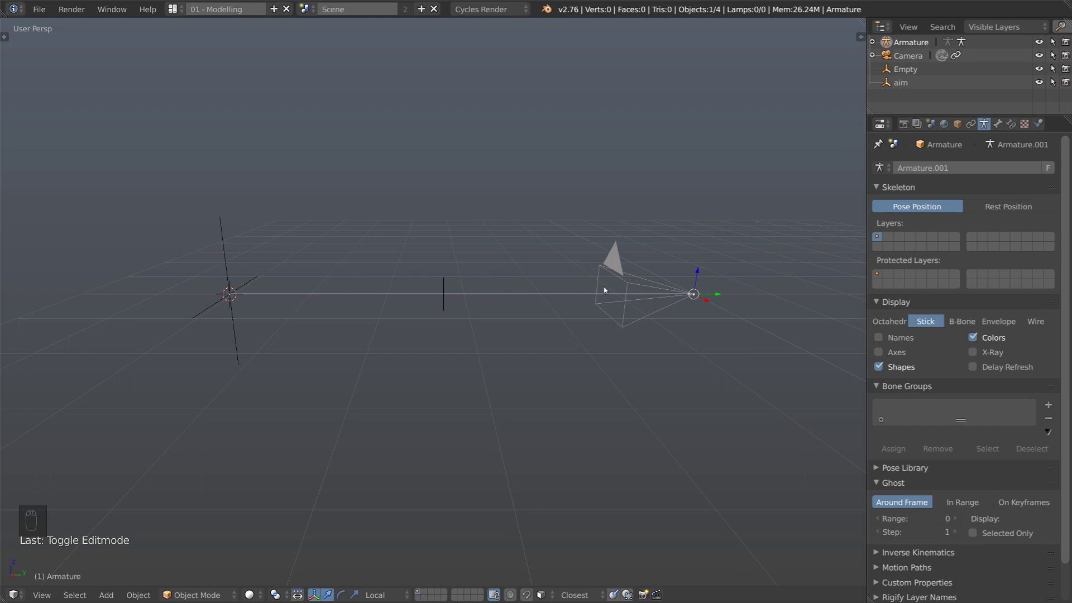
# Step: Parent the armature to the camera with Ctrl+P Object and test-move the camera to confirm
pyautogui.moveTo(617, 277); pyautogui.dragTo(617, 277)
pyautogui.press('ctrl+p')
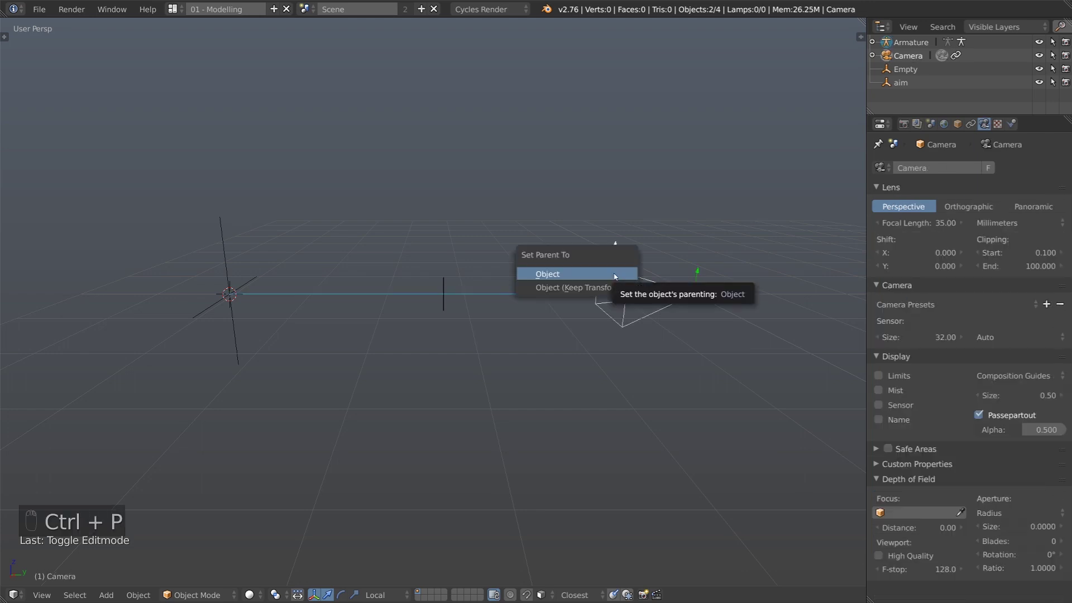
pyautogui.click(632, 280)
pyautogui.press('g')
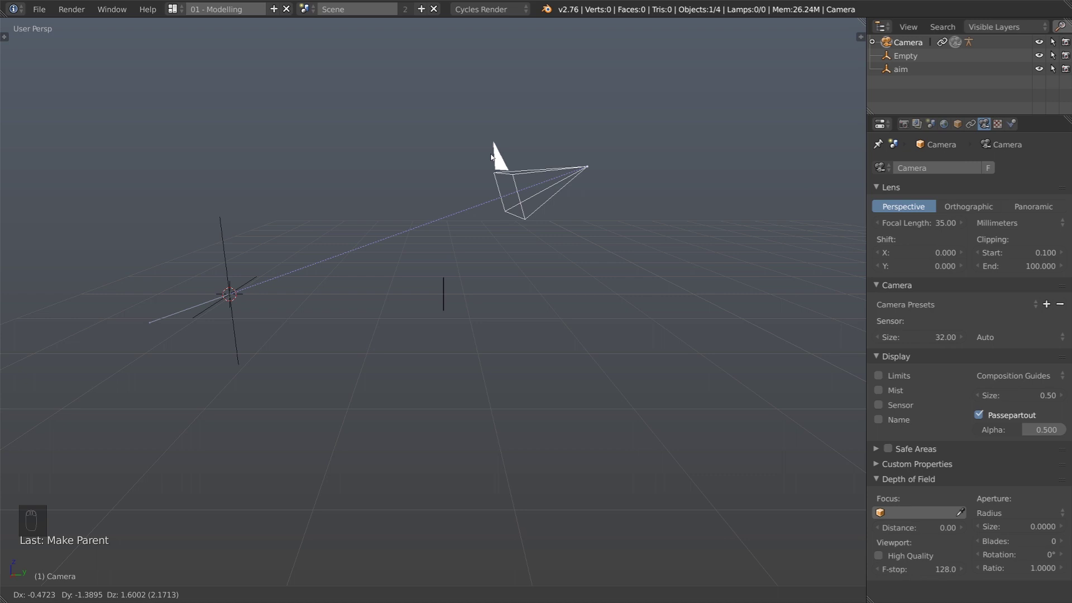
pyautogui.moveTo(616, 349); pyautogui.dragTo(590, 472)
pyautogui.press('g')
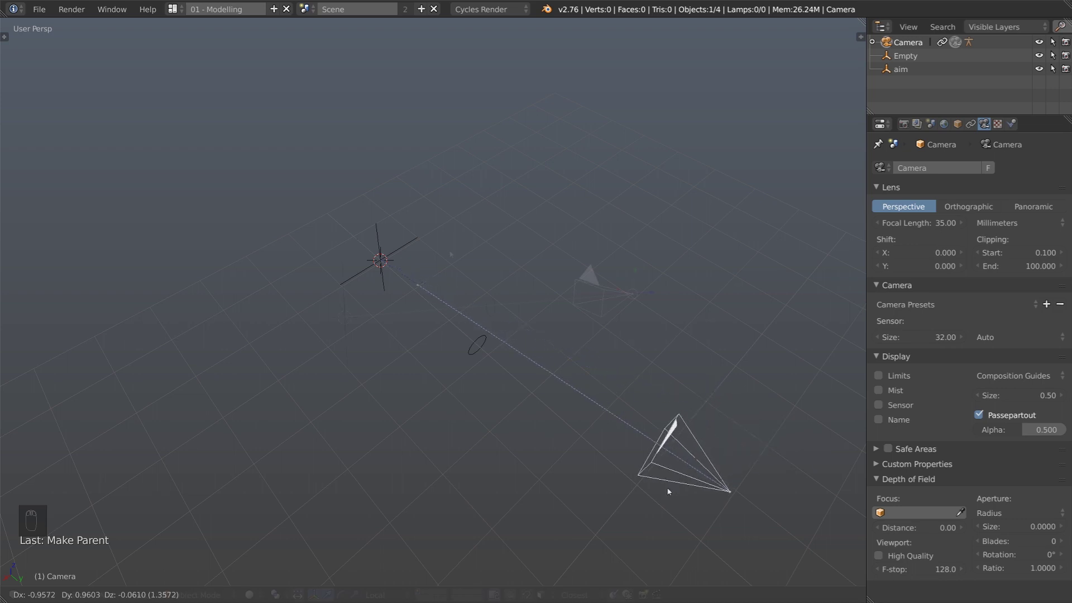
pyautogui.moveTo(650, 286); pyautogui.dragTo(461, 327)
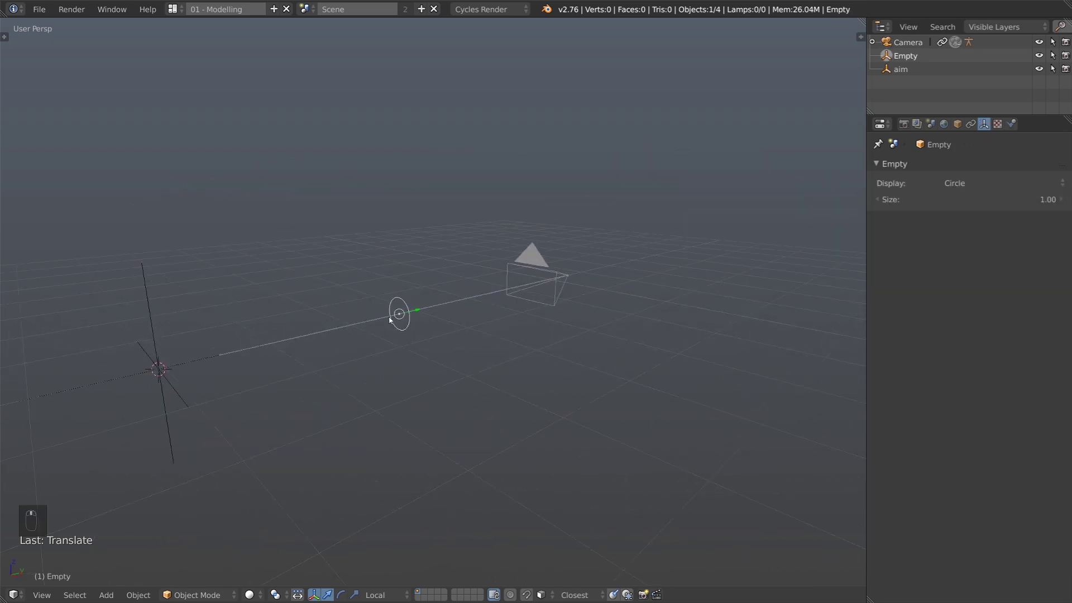
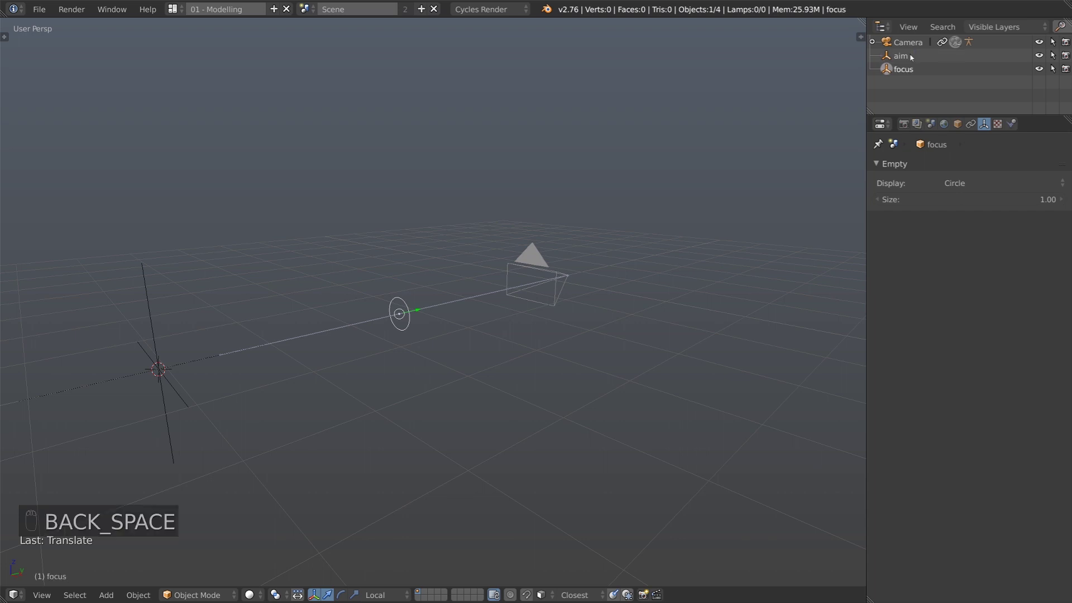
# Step: Parent the focus circle to the armature and move the camera to check it follows
pyautogui.moveTo(482, 301); pyautogui.dragTo(482, 300)
pyautogui.press('ctrl+p')
pyautogui.moveTo(482, 301); pyautogui.dragTo(643, 299)
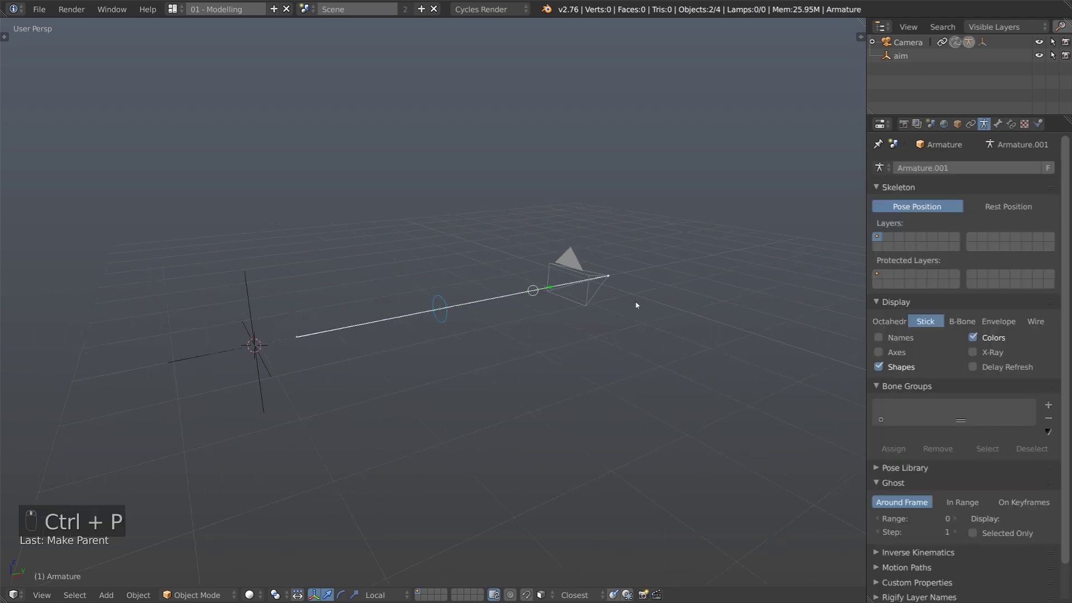
pyautogui.click(652, 318)
pyautogui.press('g')
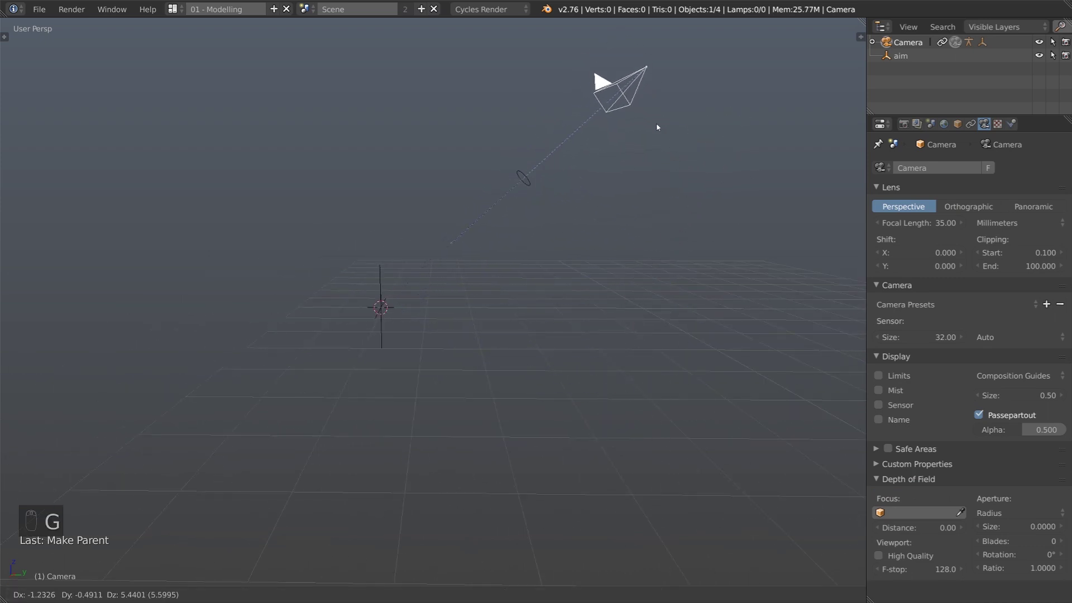
pyautogui.press('g')
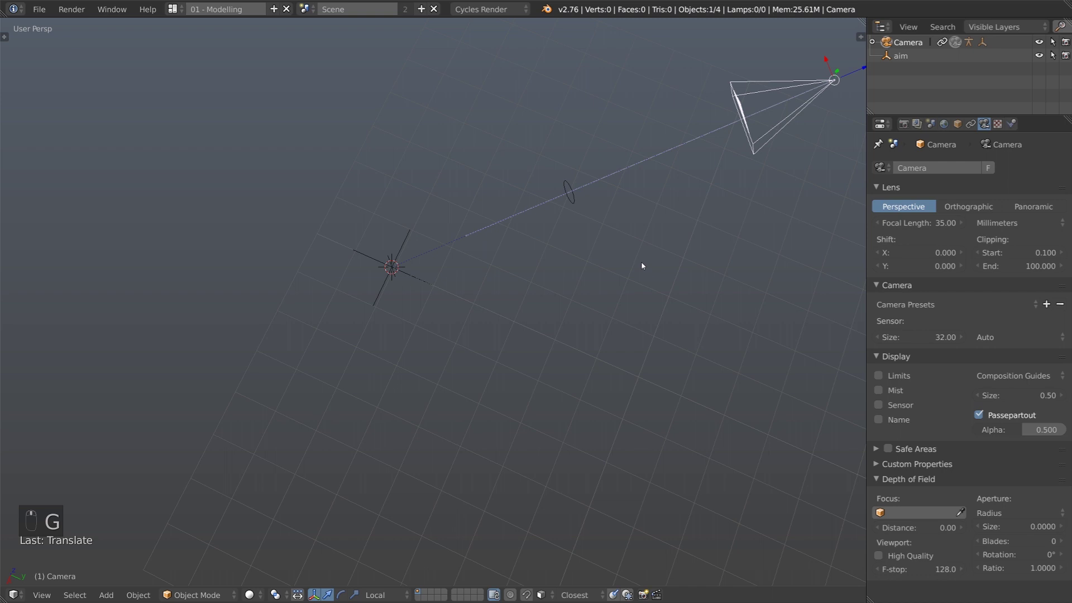
# Step: Grab the focus circle and the camera in turn to verify they travel together
pyautogui.middleClick(572, 232)
pyautogui.press('g')
pyautogui.press('g')
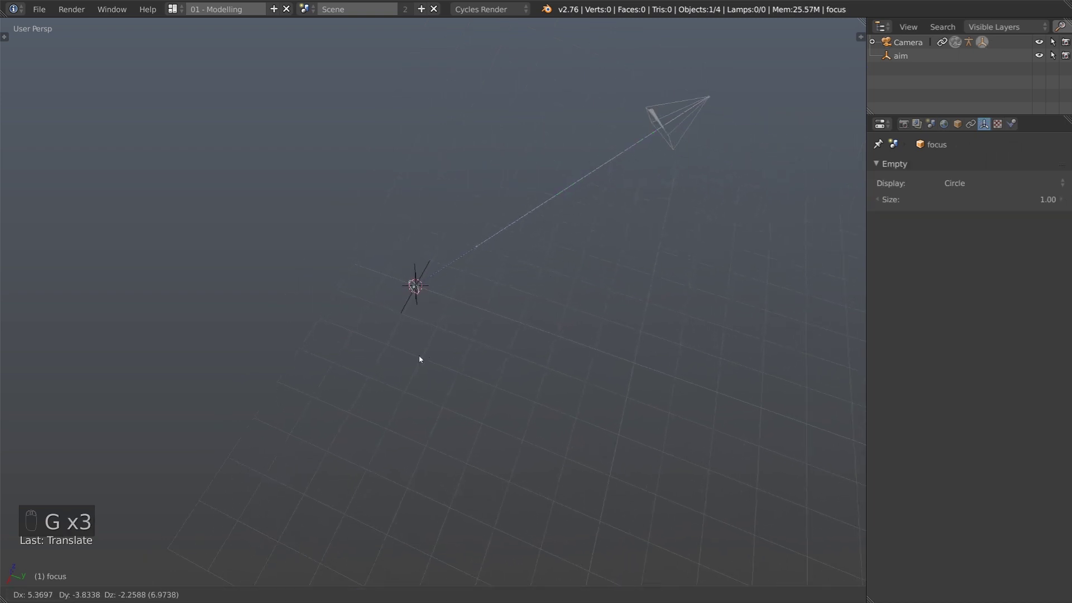
pyautogui.moveTo(707, 115); pyautogui.dragTo(635, 350)
pyautogui.press('g')
pyautogui.press('g')
pyautogui.moveTo(669, 247); pyautogui.dragTo(569, 289)
pyautogui.press('g')
pyautogui.press('g')
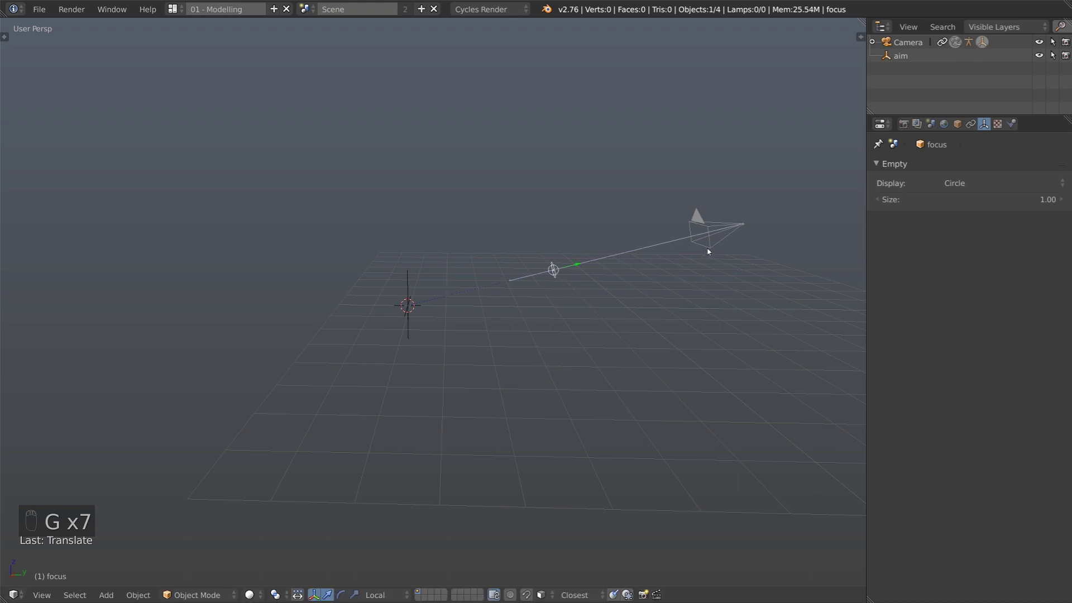
pyautogui.press('g')
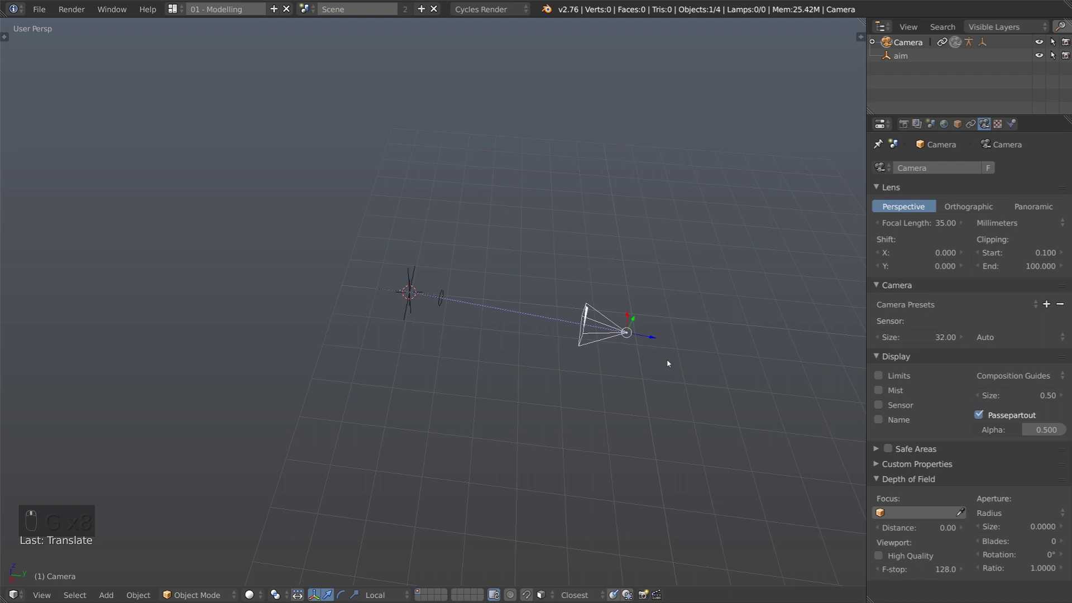
pyautogui.press('alt+g')
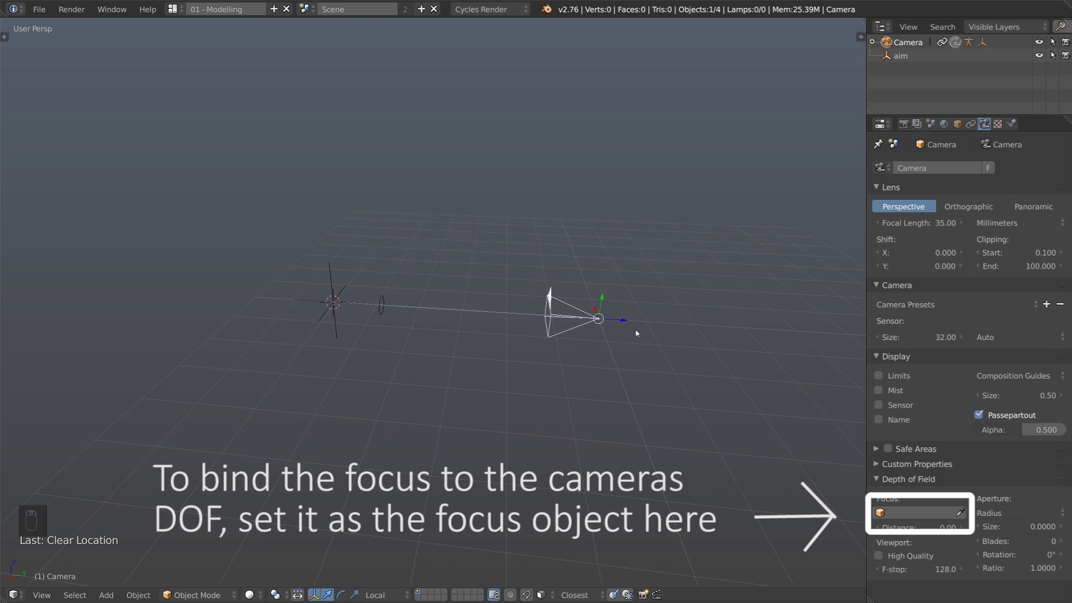
pyautogui.press('KP_1')
pyautogui.press('KP_3')
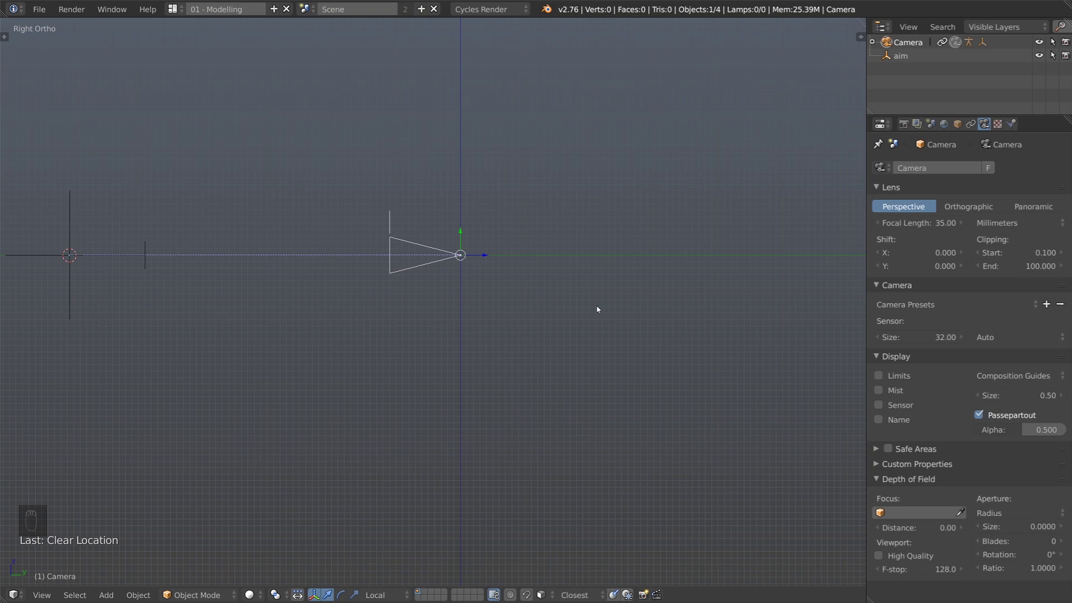
# Step: Add a single-bone armature and shift it to the right on the floor
pyautogui.press('shift+a')
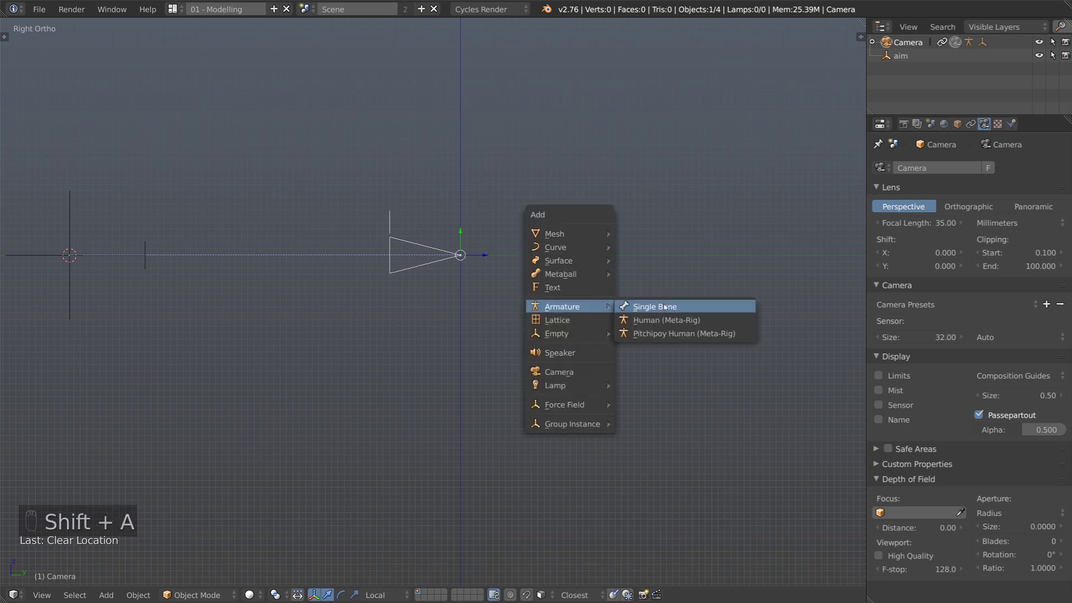
pyautogui.press('g')
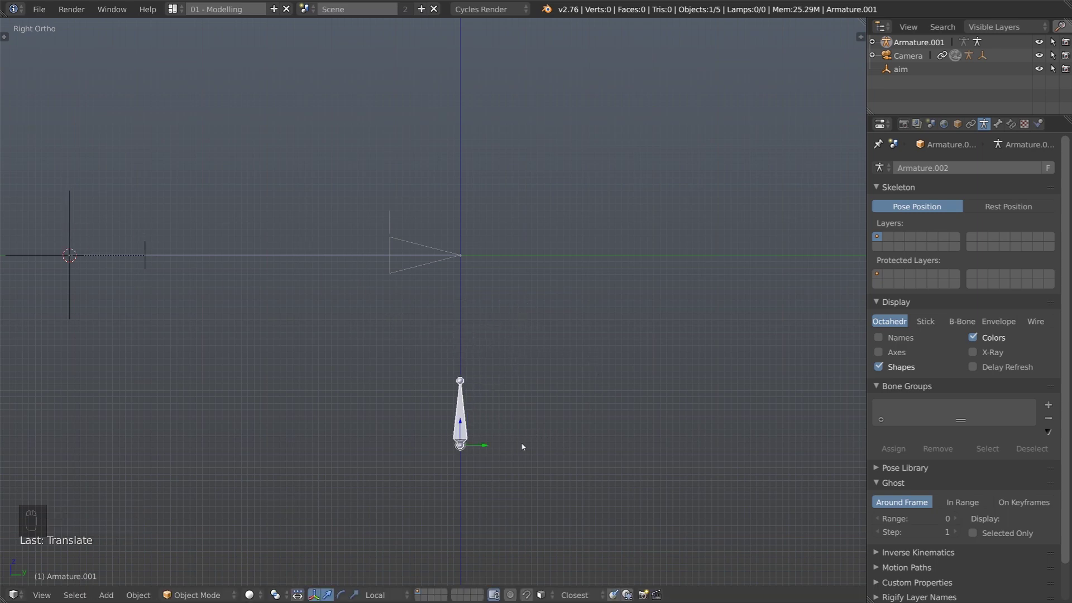
pyautogui.click(508, 458)
pyautogui.press('g')
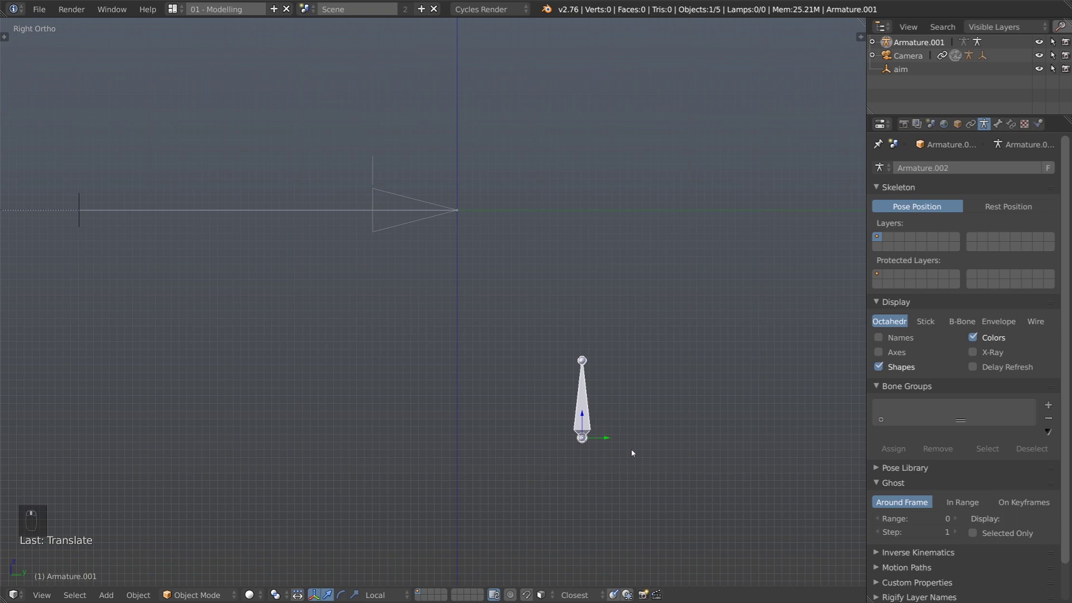
# Step: In Edit Mode lay the bone flat, extrude a stand bone up to camera height and an arm bone toward the camera
pyautogui.press('Tab')
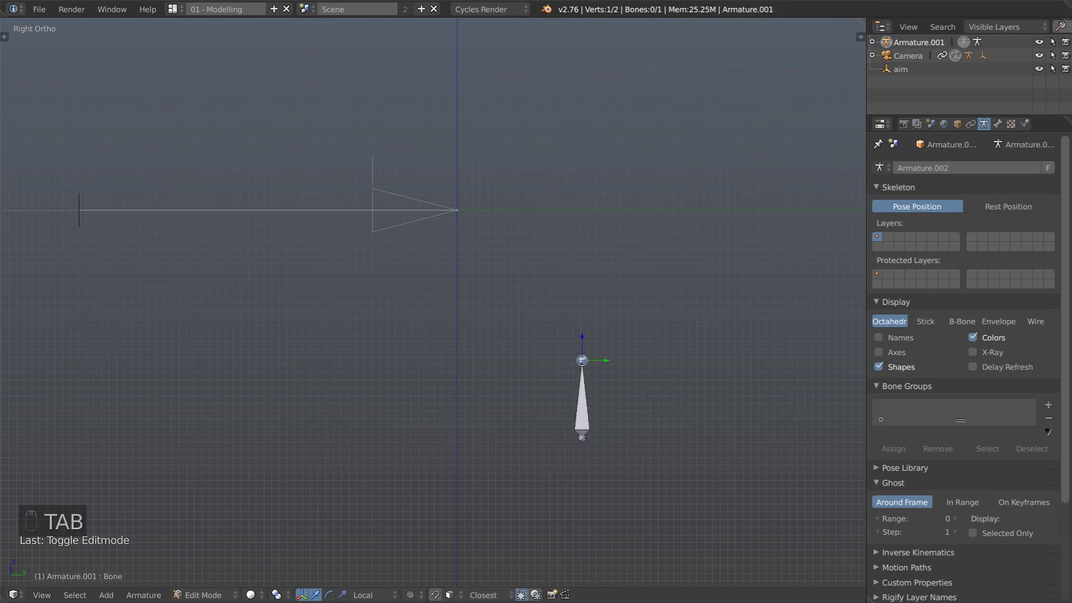
pyautogui.press('g')
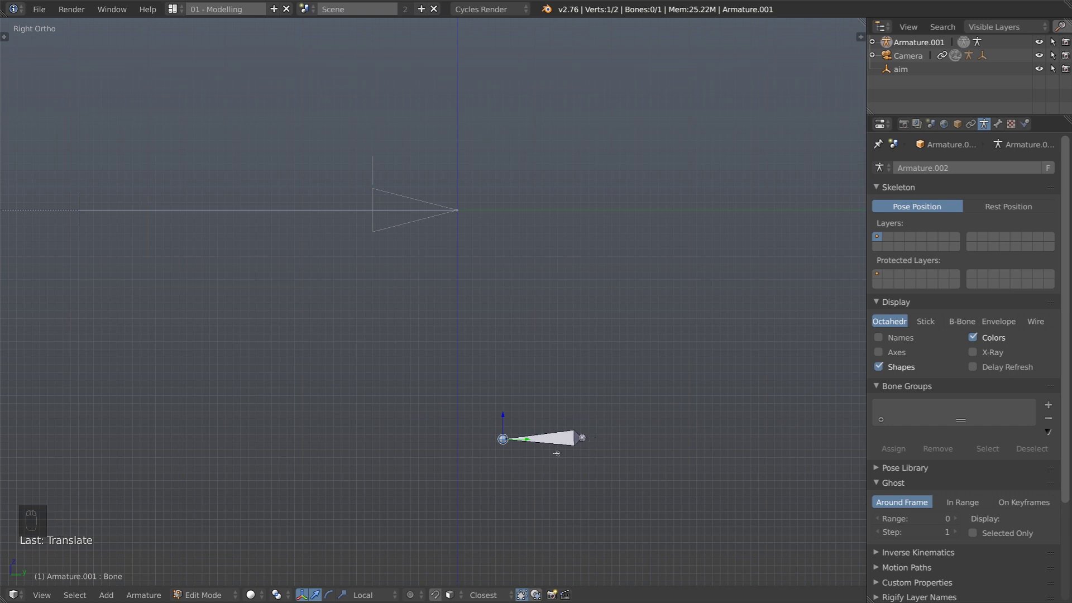
pyautogui.press('e')
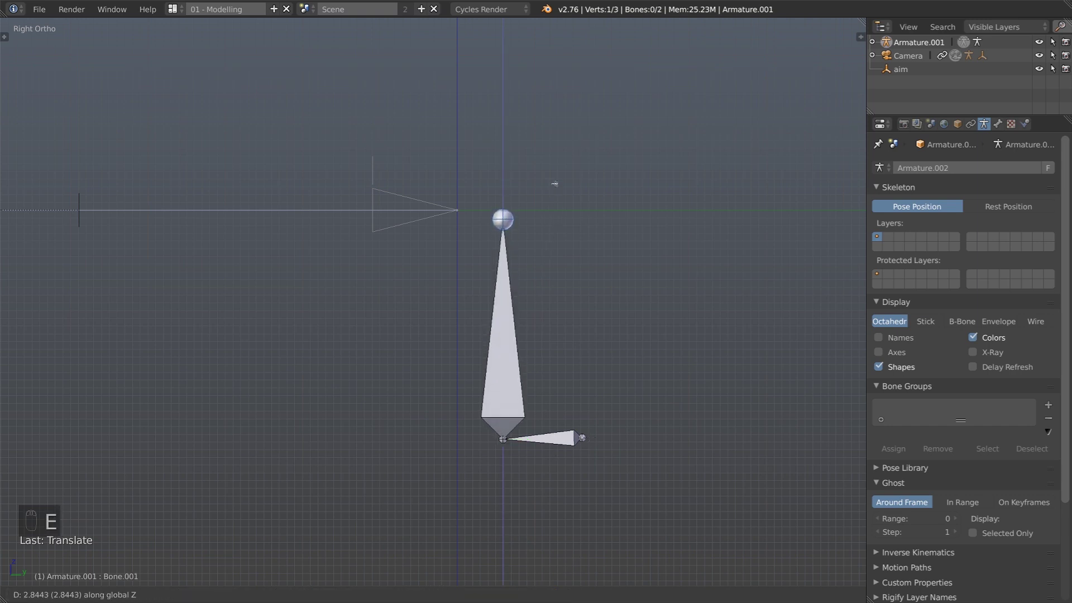
pyautogui.press('e')
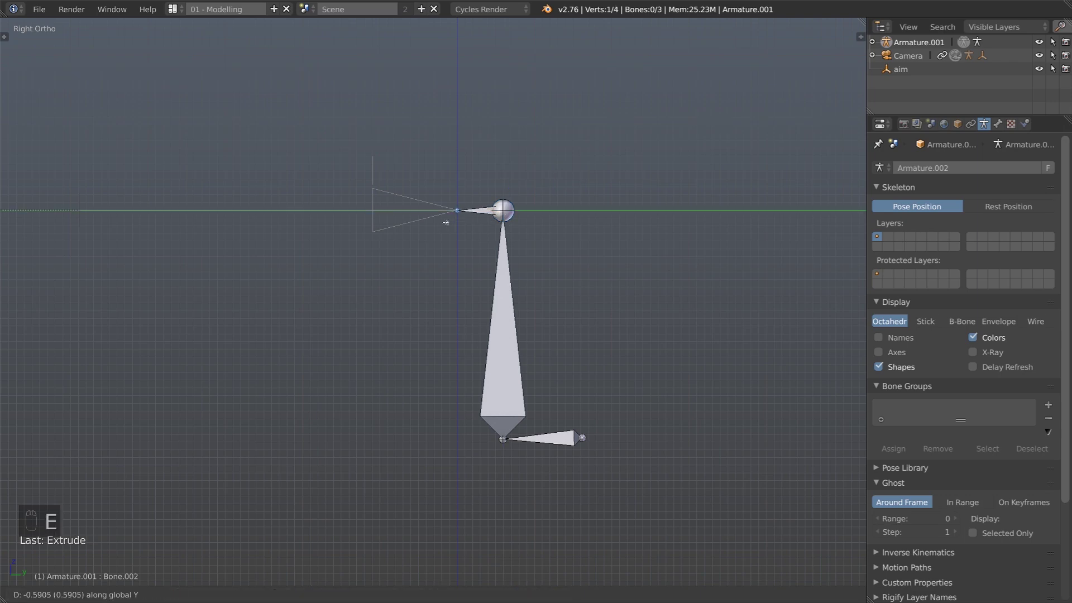
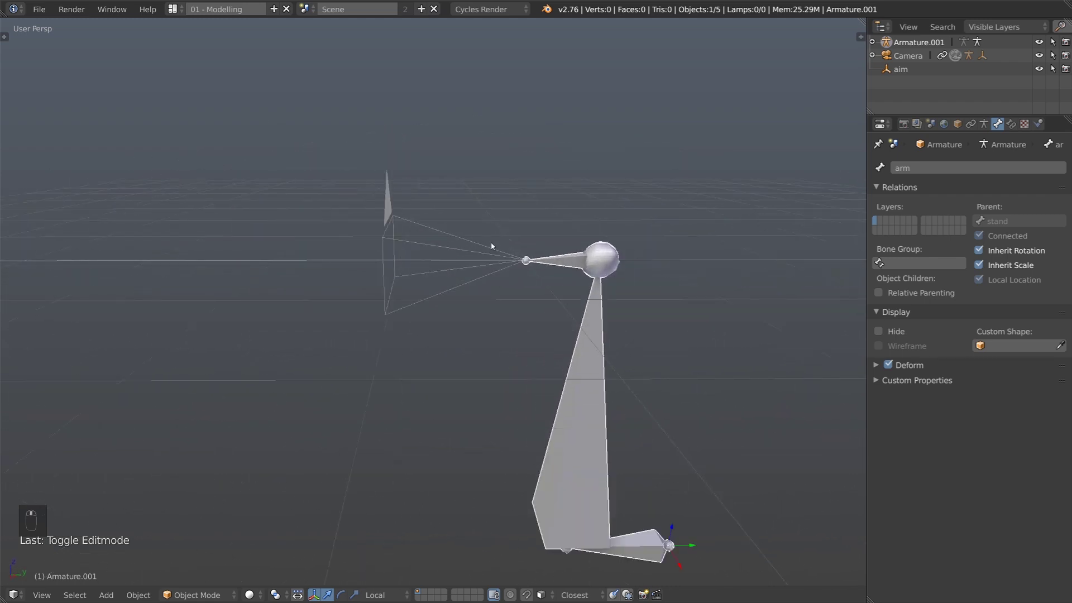
# Step: Rename the armature camera rig and give the camera a Copy Location constraint on its arm bone plus Track To
pyautogui.moveTo(469, 246); pyautogui.dragTo(366, 312)
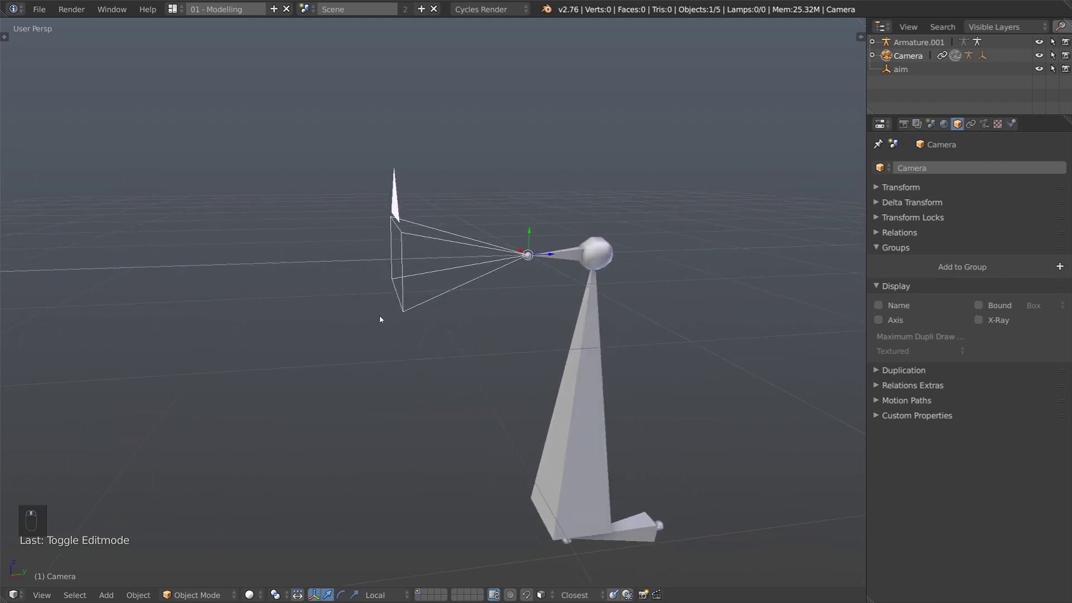
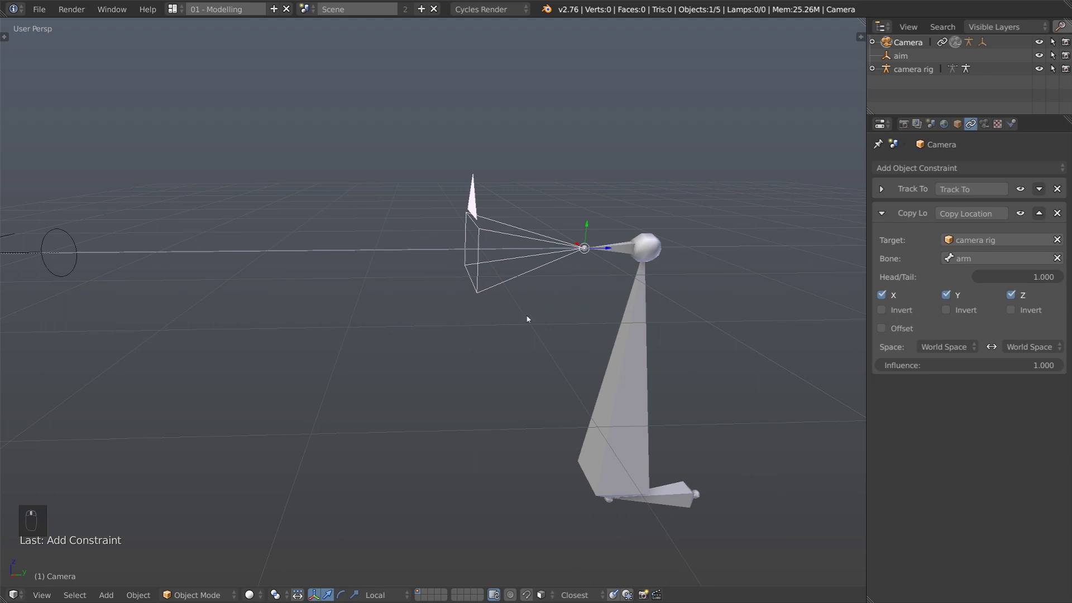
# Step: In Pose Mode rotate and tilt the arm bone to confirm the camera follows, reset the pose and return to Object Mode
pyautogui.click(751, 278)
pyautogui.press('Tab')
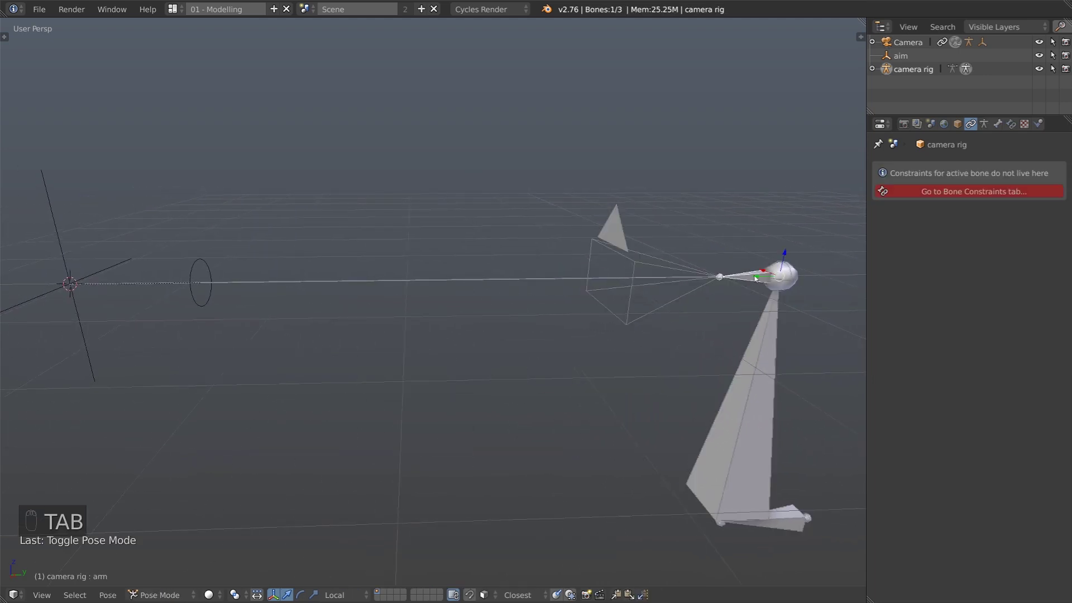
pyautogui.press('s')
pyautogui.press('r')
pyautogui.press('s')
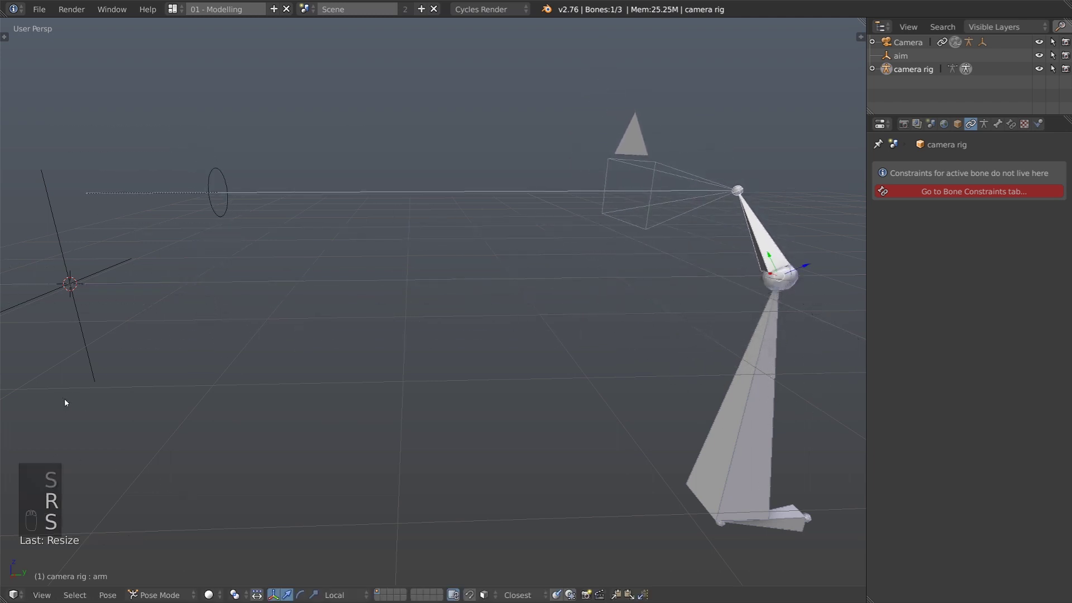
pyautogui.press('alt+r')
pyautogui.press('alt+g')
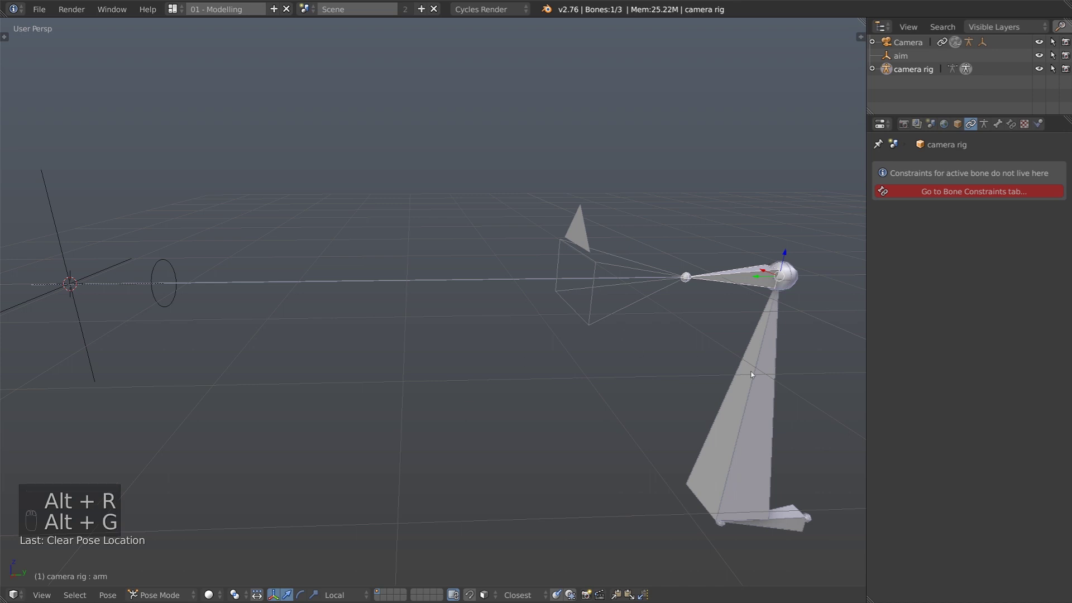
pyautogui.press('Tab')
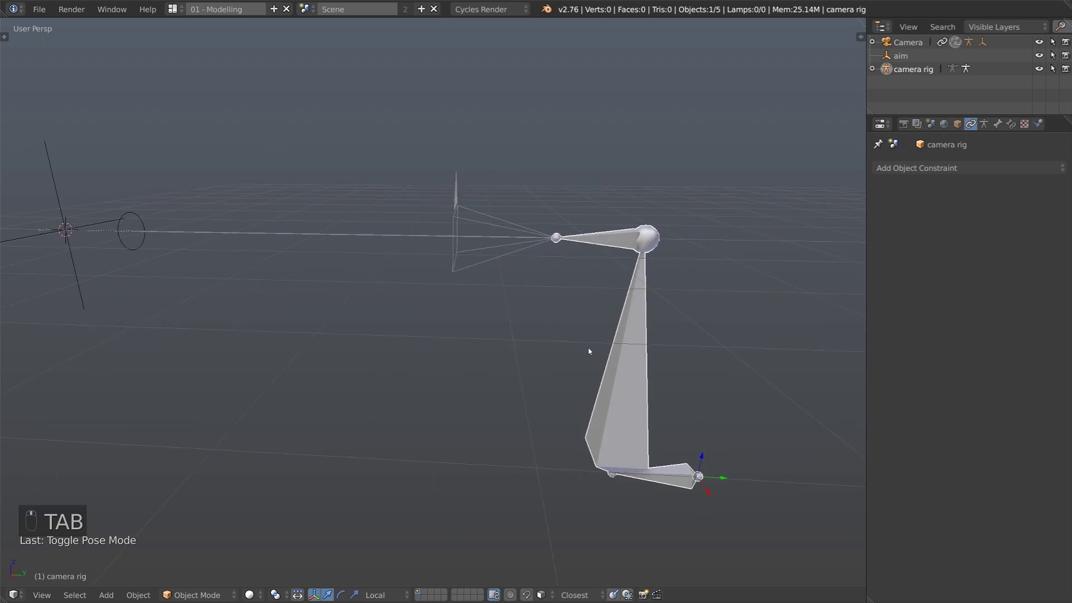
# Step: Set the camera rig's display to Stick and switch it into Pose Mode via the mode pie menu
pyautogui.moveTo(984, 122); pyautogui.dragTo(640, 265)
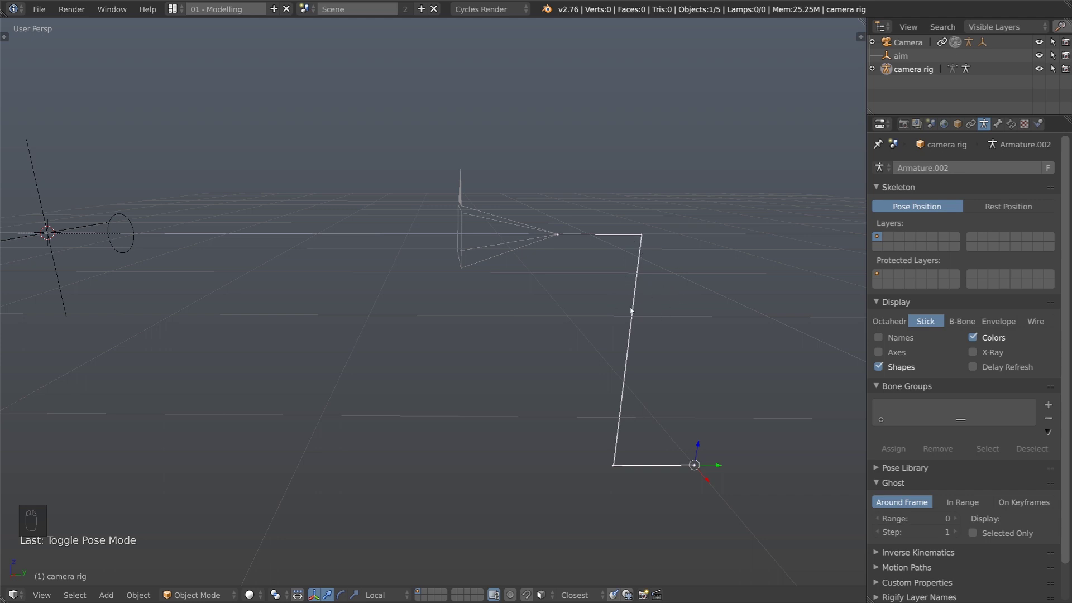
pyautogui.press('Tab')
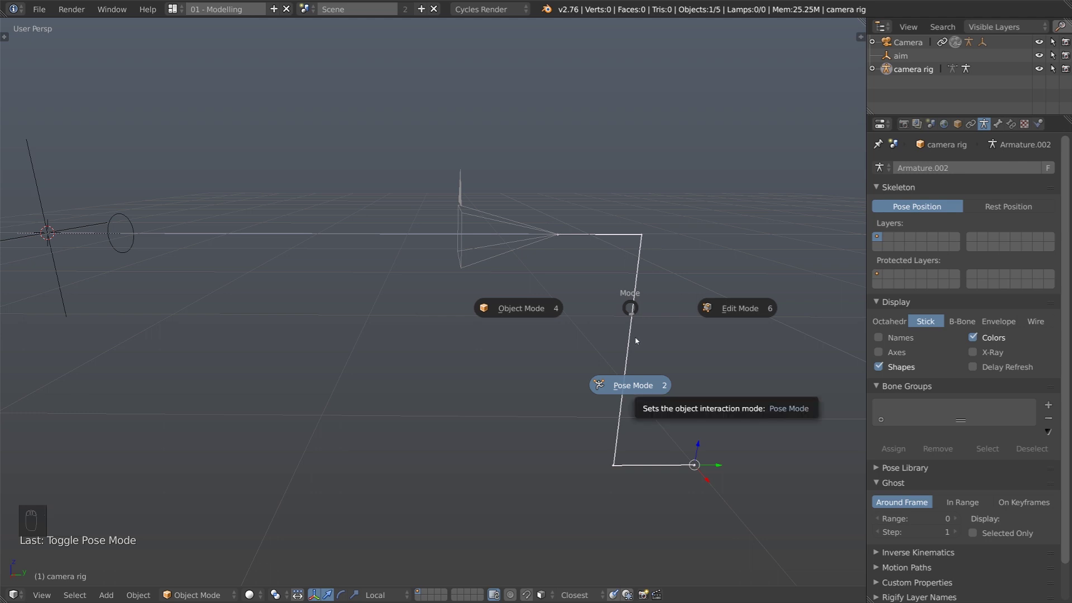
pyautogui.moveTo(671, 469); pyautogui.dragTo(714, 352)
pyautogui.moveTo(715, 352); pyautogui.dragTo(697, 443)
# Step: Select the stand bone and show its location, rotation and scale in the Transform panel
pyautogui.press('s')
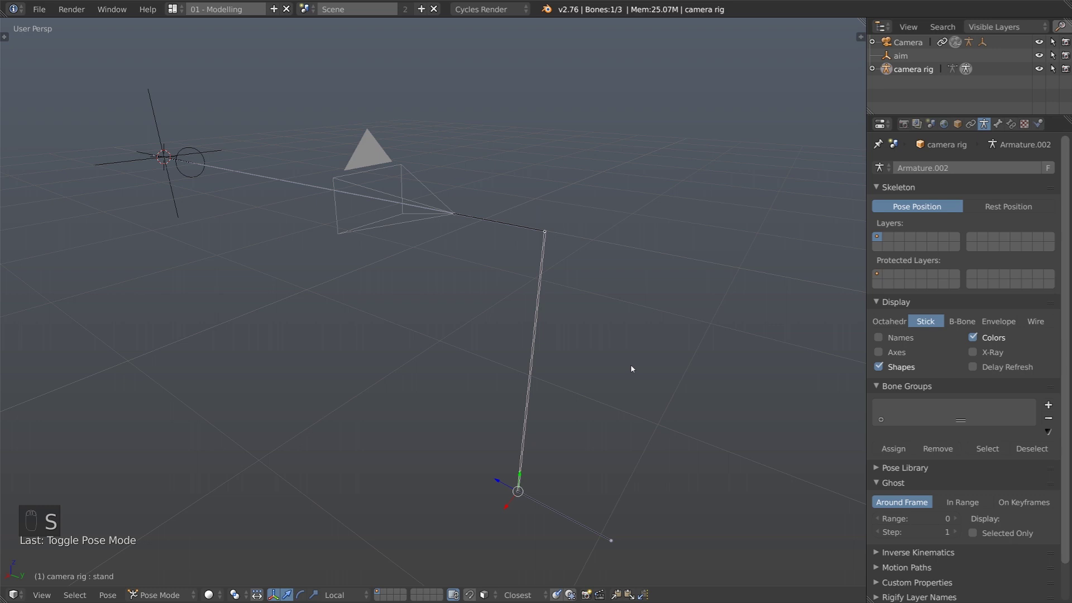
pyautogui.press('n')
pyautogui.moveTo(760, 315); pyautogui.dragTo(445, 388)
pyautogui.middleClick(445, 388)
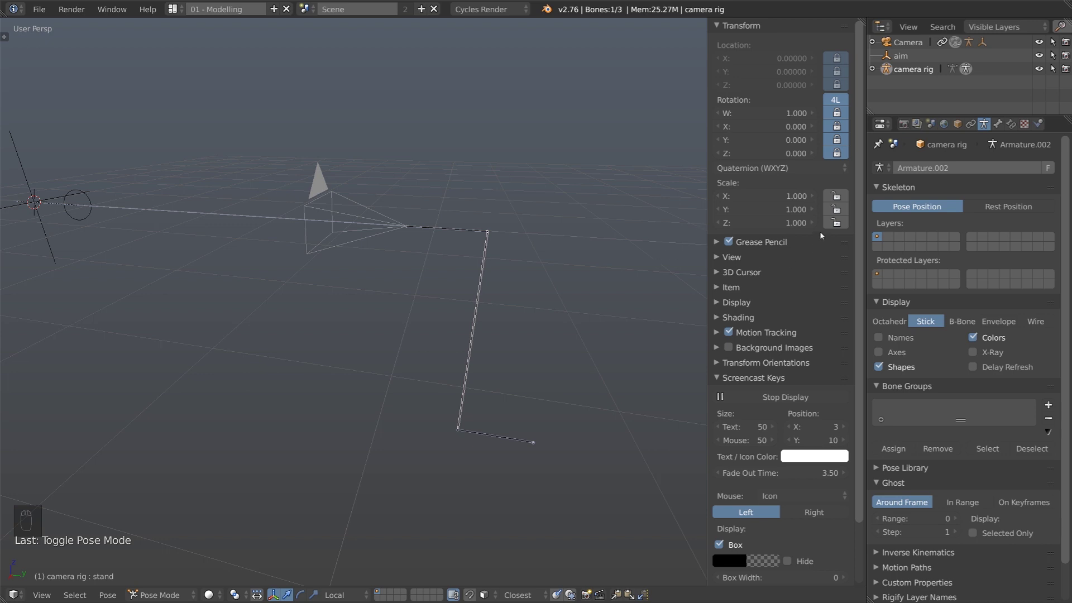
# Step: Test-scale the stand bone and rotate/scale the aim bone, then leave pose mode
pyautogui.moveTo(839, 228); pyautogui.dragTo(570, 355)
pyautogui.press('s')
pyautogui.press('s')
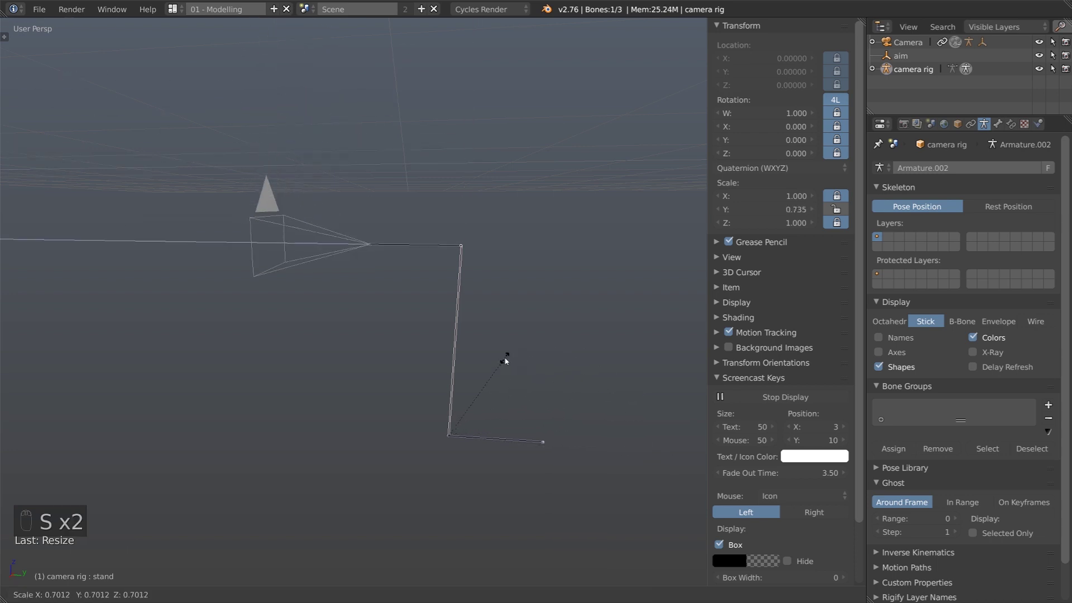
pyautogui.click(447, 397)
pyautogui.click(527, 370)
pyautogui.moveTo(453, 296); pyautogui.dragTo(561, 361)
pyautogui.press('r')
pyautogui.press('s')
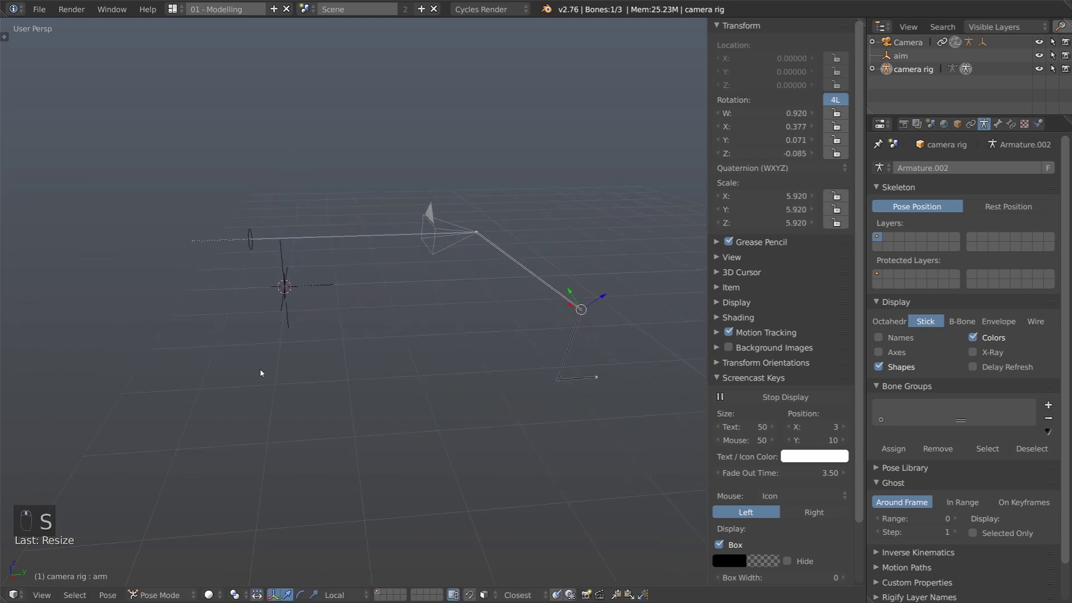
pyautogui.press('Tab')
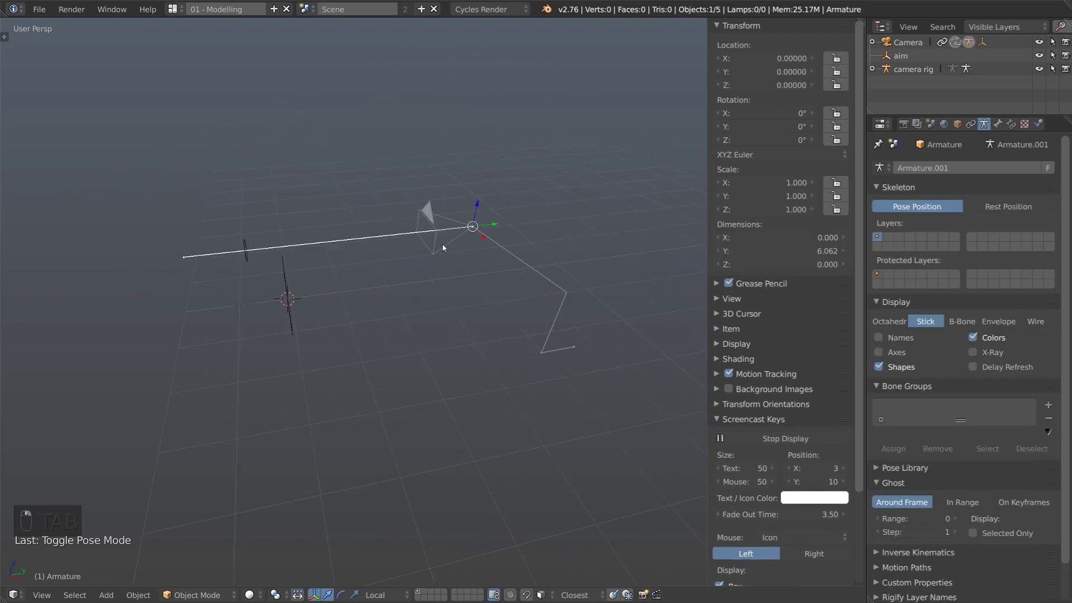
# Step: Move the camera's Copy Location constraint above Track To in Object Constraints
pyautogui.moveTo(409, 330); pyautogui.dragTo(253, 352)
pyautogui.moveTo(253, 351); pyautogui.dragTo(510, 263)
pyautogui.moveTo(510, 263); pyautogui.dragTo(428, 298)
pyautogui.click(428, 298)
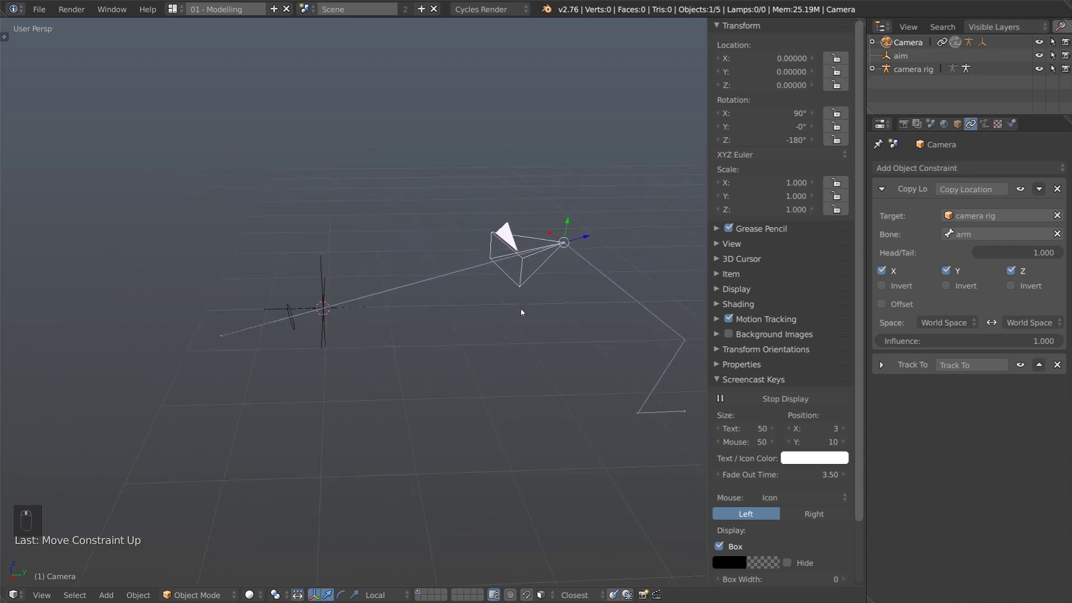
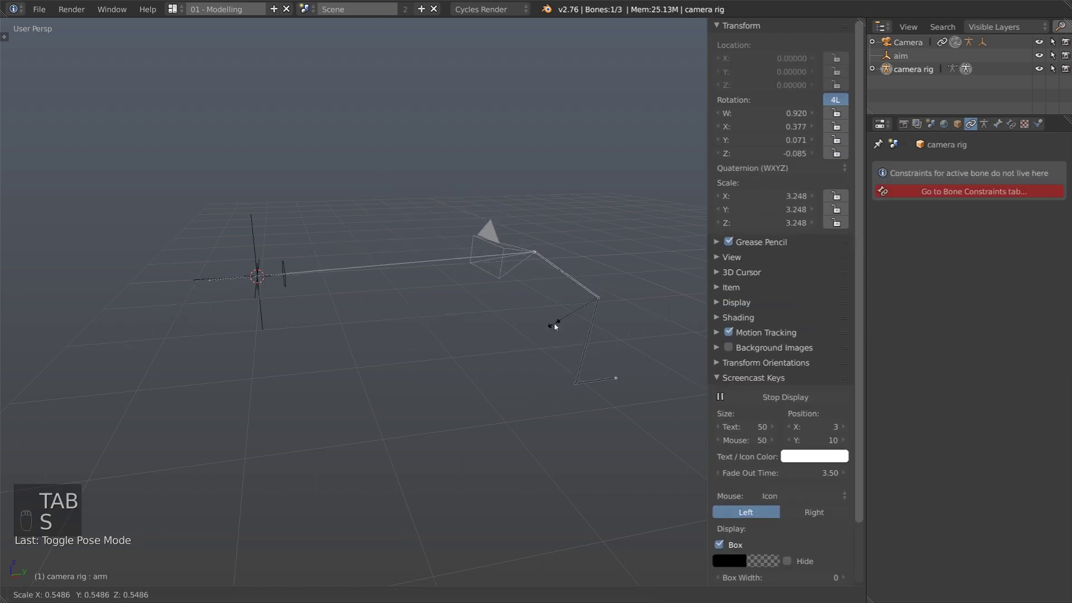
# Step: Grab the base bone to test that the camera follows the rig
pyautogui.moveTo(596, 325); pyautogui.dragTo(613, 396)
pyautogui.press('s')
pyautogui.press('s')
pyautogui.press('g')
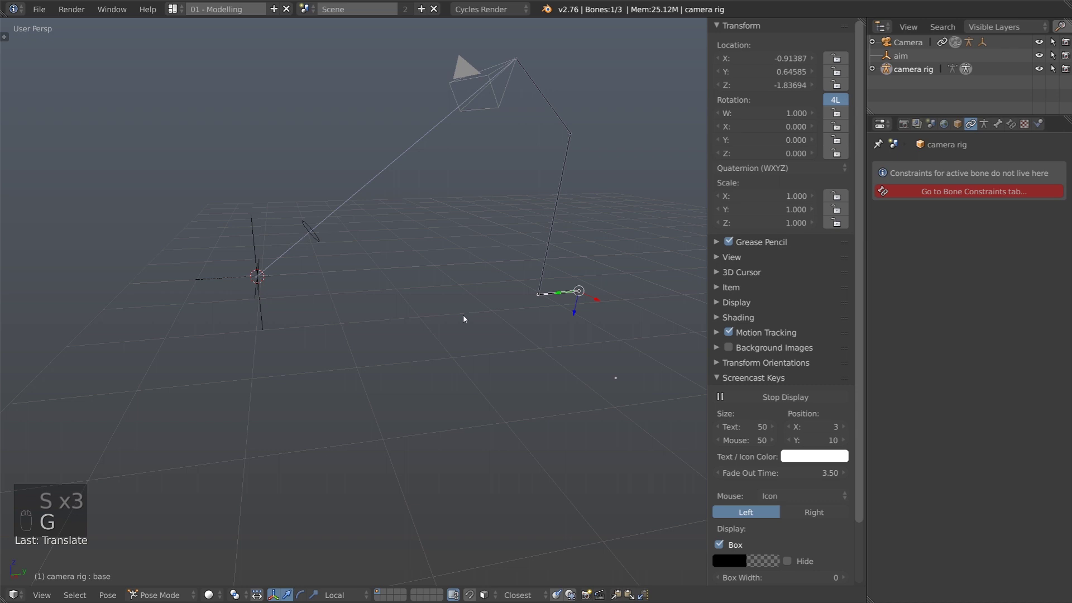
pyautogui.press('g')
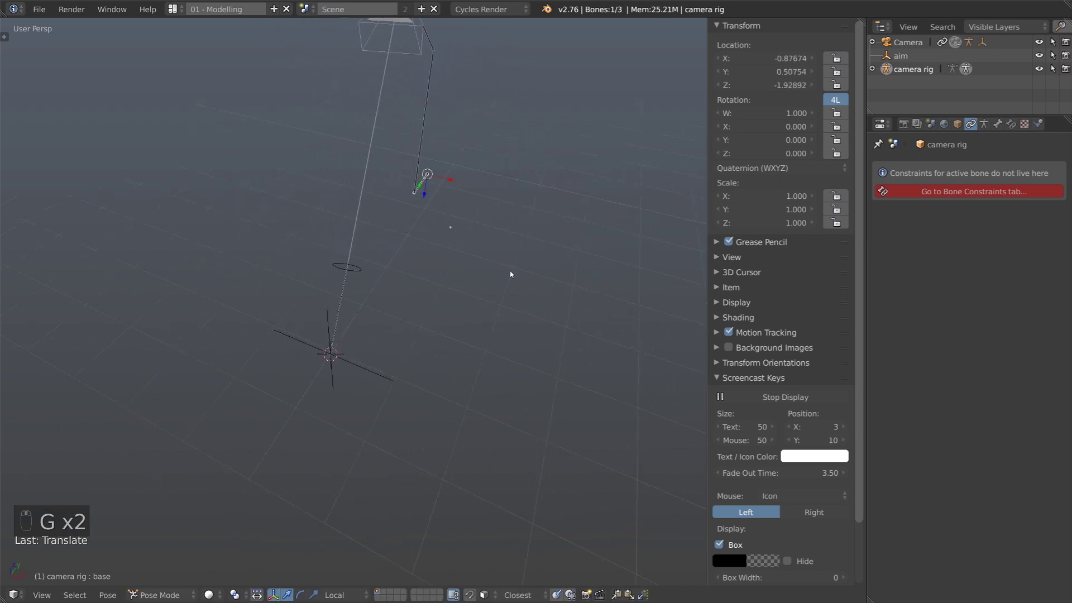
pyautogui.moveTo(624, 269); pyautogui.dragTo(538, 321)
pyautogui.moveTo(521, 310); pyautogui.dragTo(666, 293)
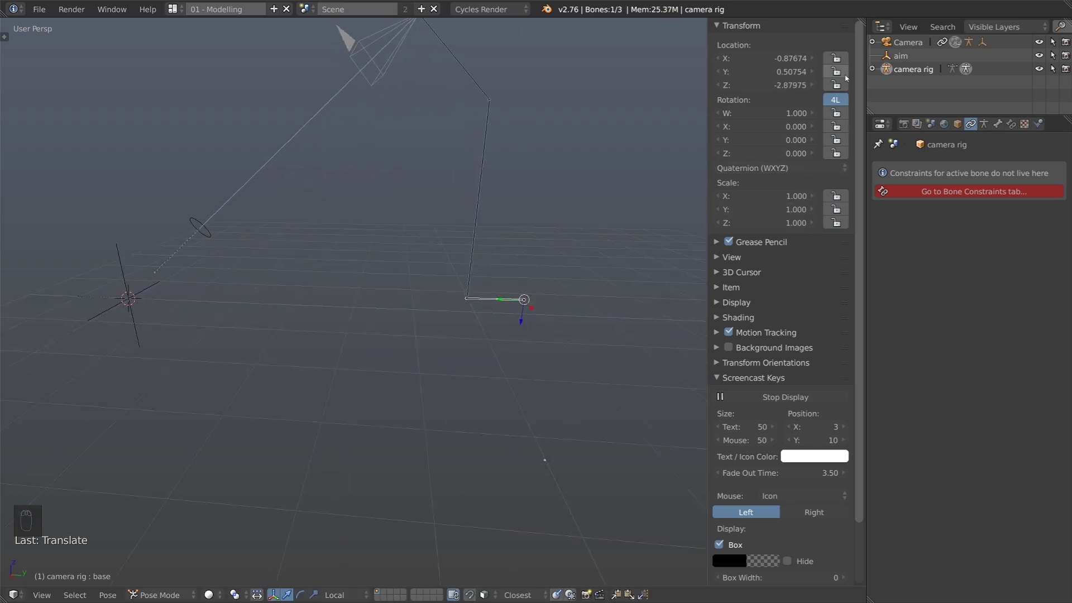
# Step: Move the base bone across the floor and confirm its new position
pyautogui.moveTo(844, 85); pyautogui.dragTo(459, 288)
pyautogui.press('g')
pyautogui.click(418, 377)
pyautogui.press('g')
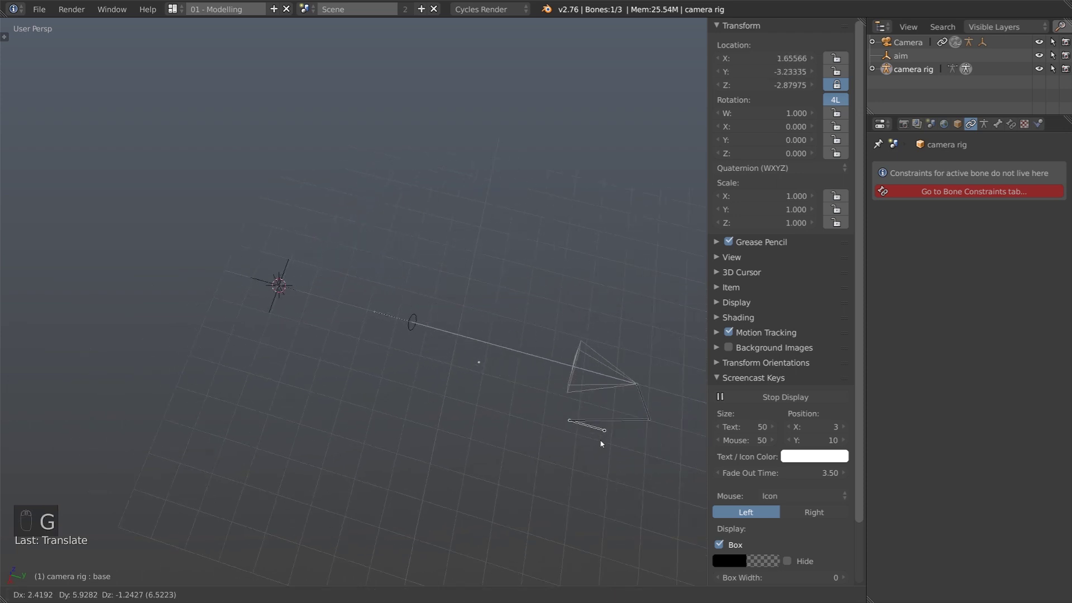
pyautogui.moveTo(379, 254); pyautogui.dragTo(407, 287)
# Step: Slide the focus empty along Y toward the aim and hide the Transform panel
pyautogui.press('g')
pyautogui.press('g')
pyautogui.press('g')
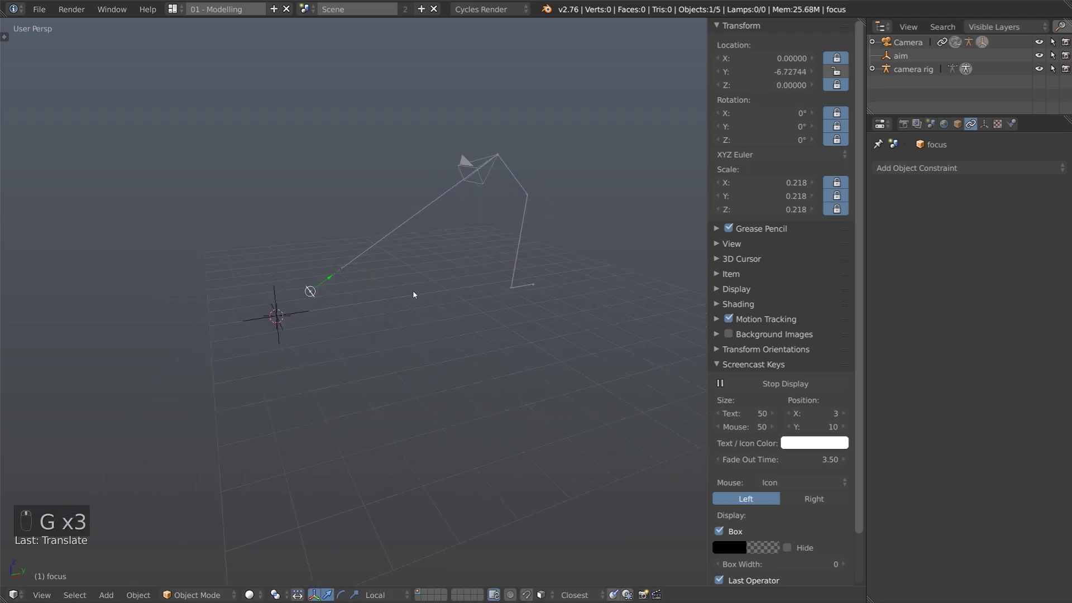
pyautogui.press('n')
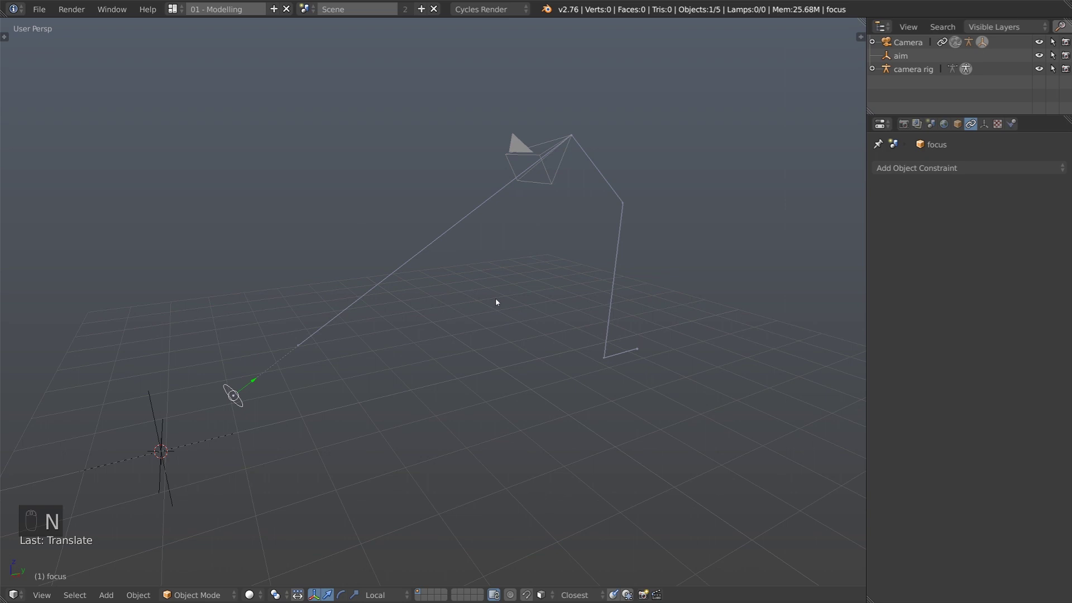